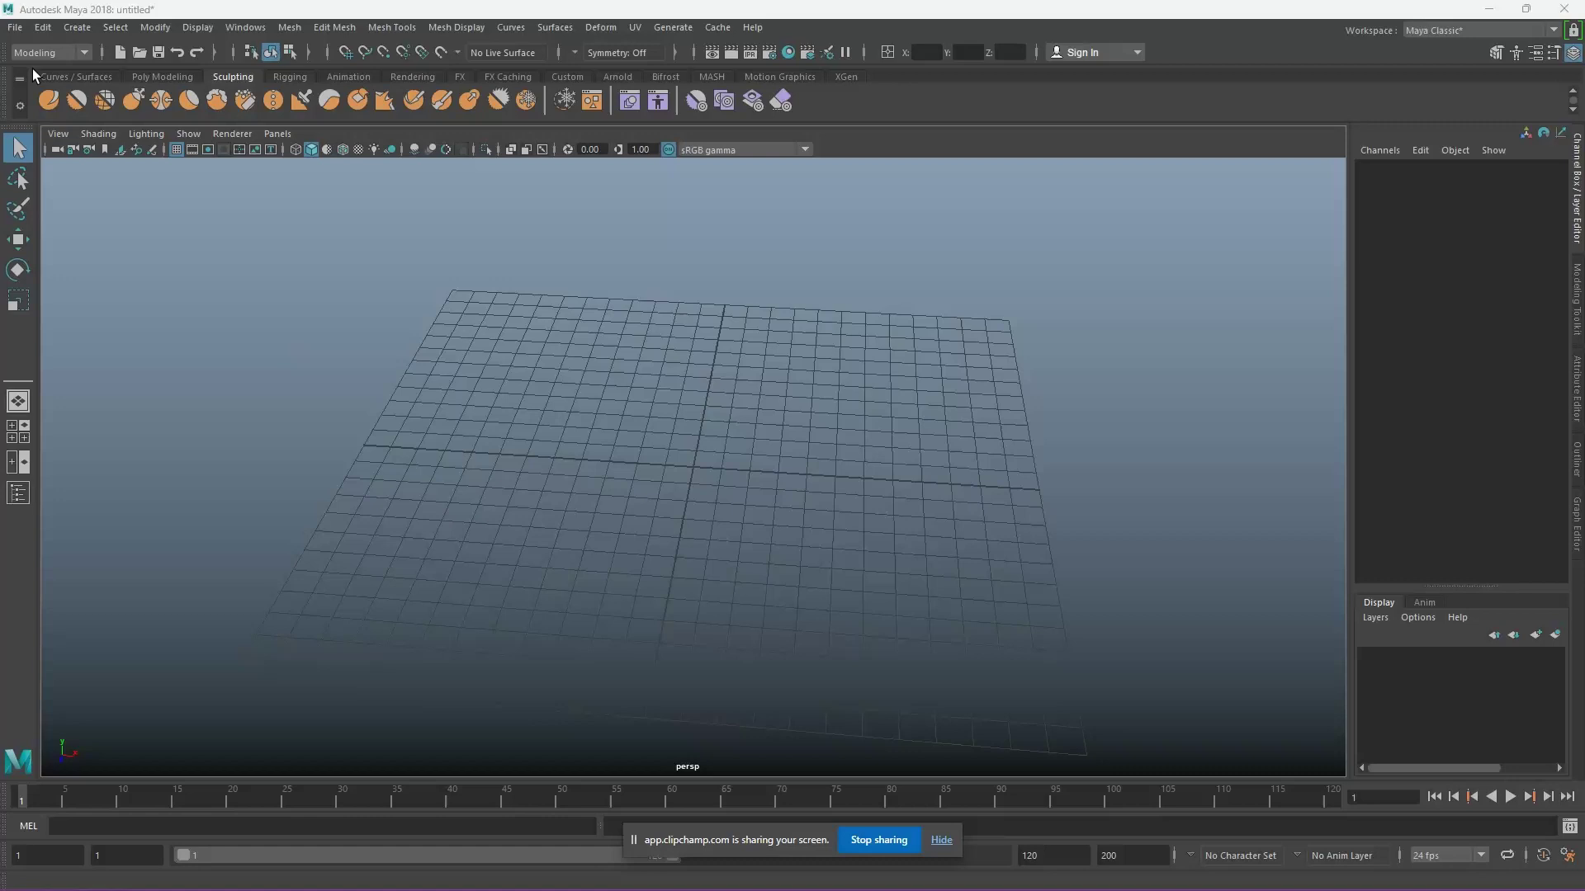
Draw a large flat polygon plane across the grid in the perspective viewport.
{"action": "right_click", "coordinate": [689, 347]}
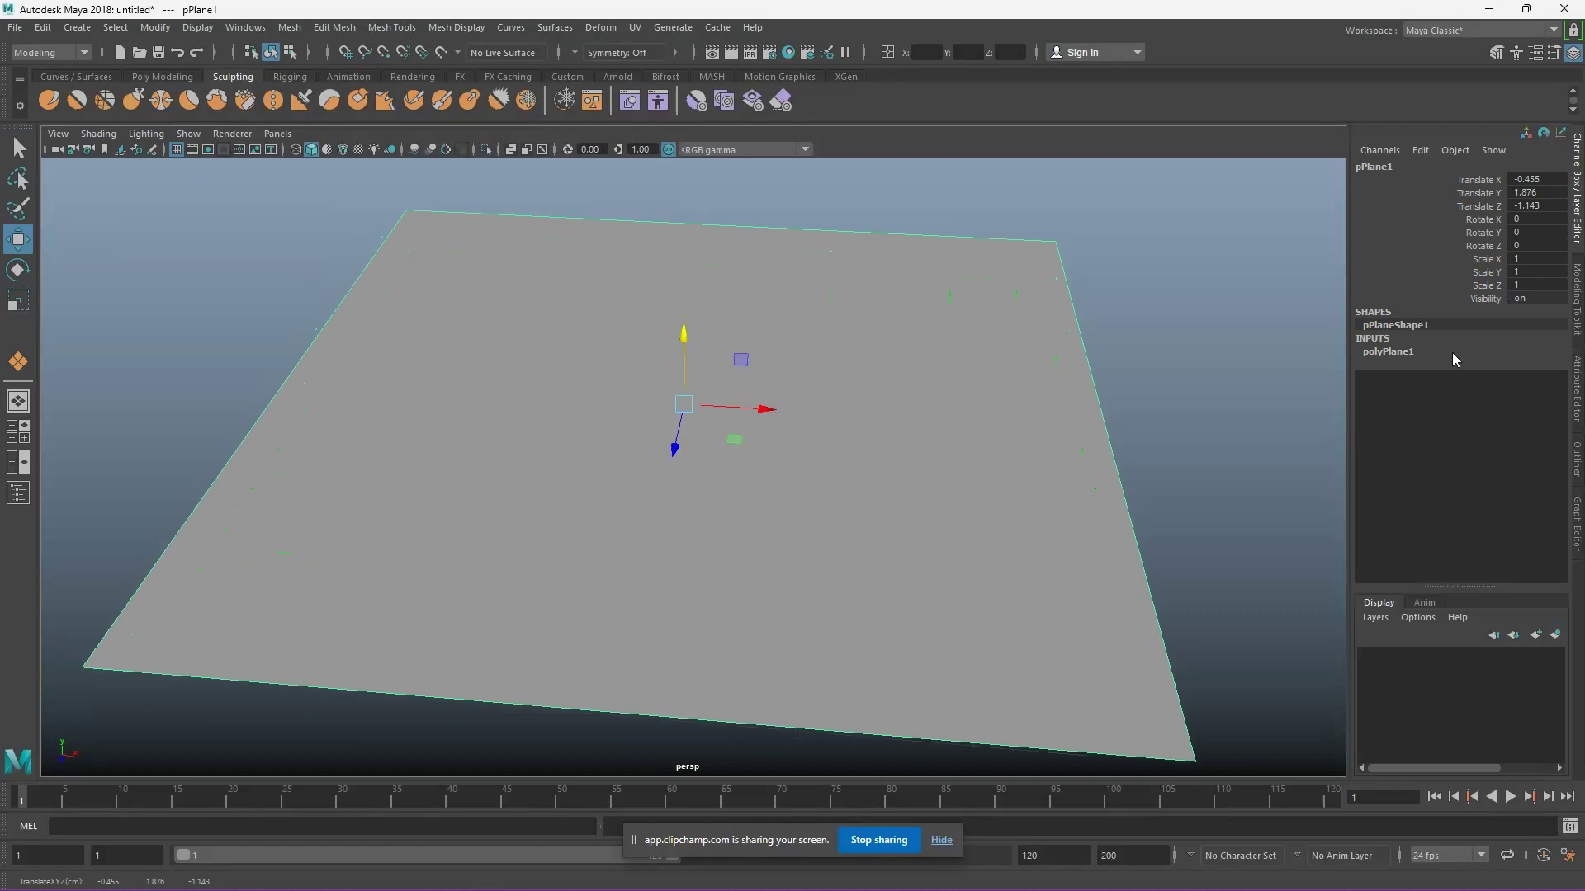
Set polyPlane1 Subdivisions Width and Height to 50 for a dense vertex grid.
{"action": "type", "text": "50"}
{"action": "key", "text": "Return"}
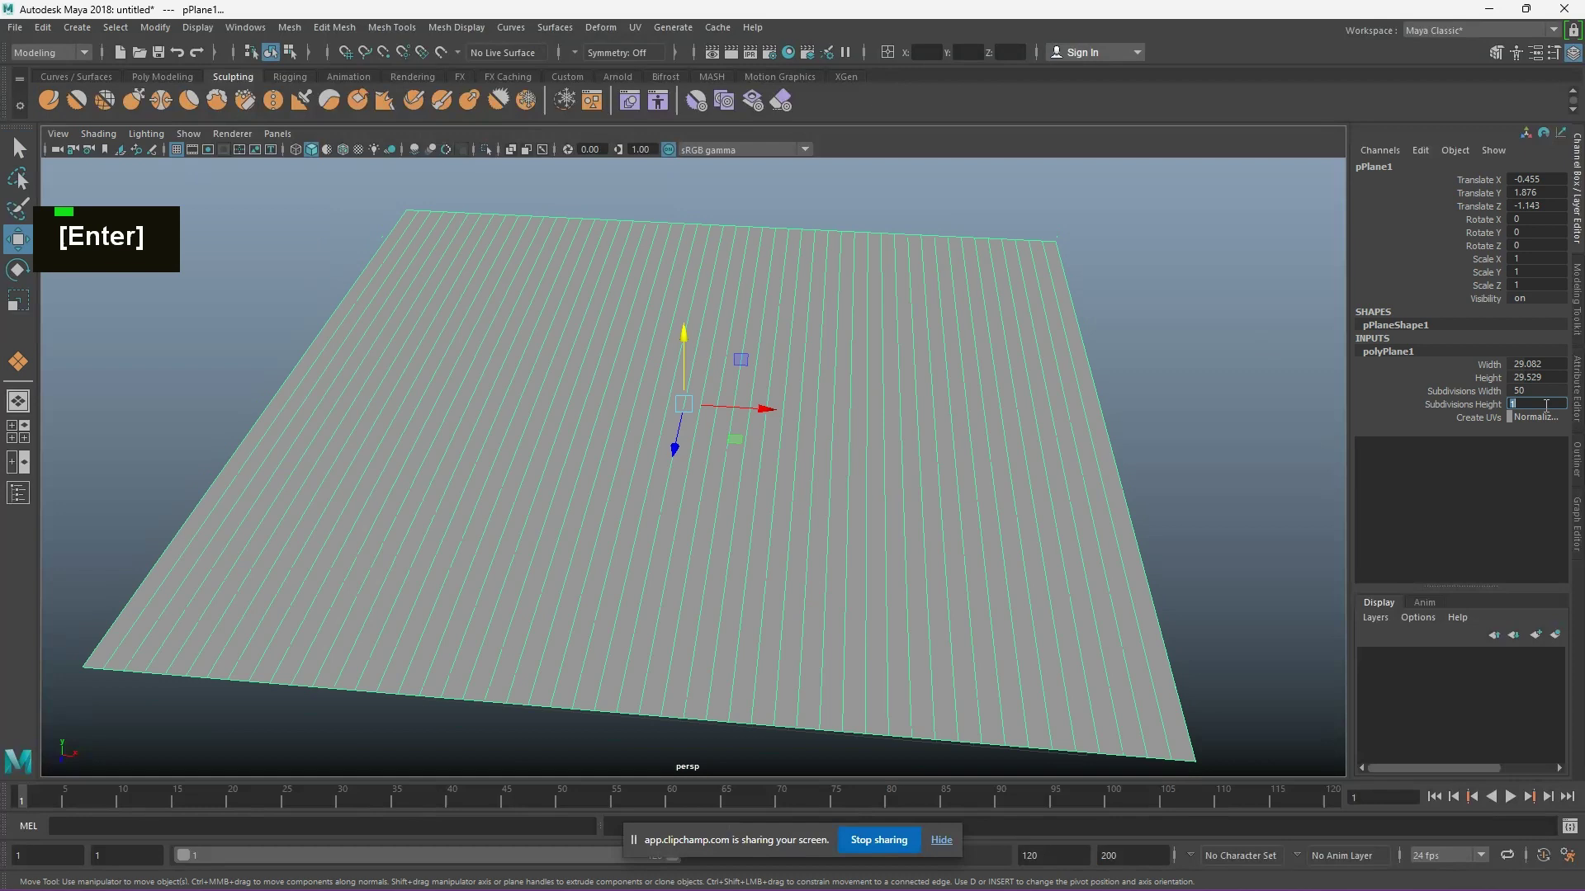
{"action": "type", "text": "50"}
Raise Local Translate Z on polyMoveVertex1 to exaggerate the jagged bumps, then return to object mode.
{"action": "key", "text": "Return"}
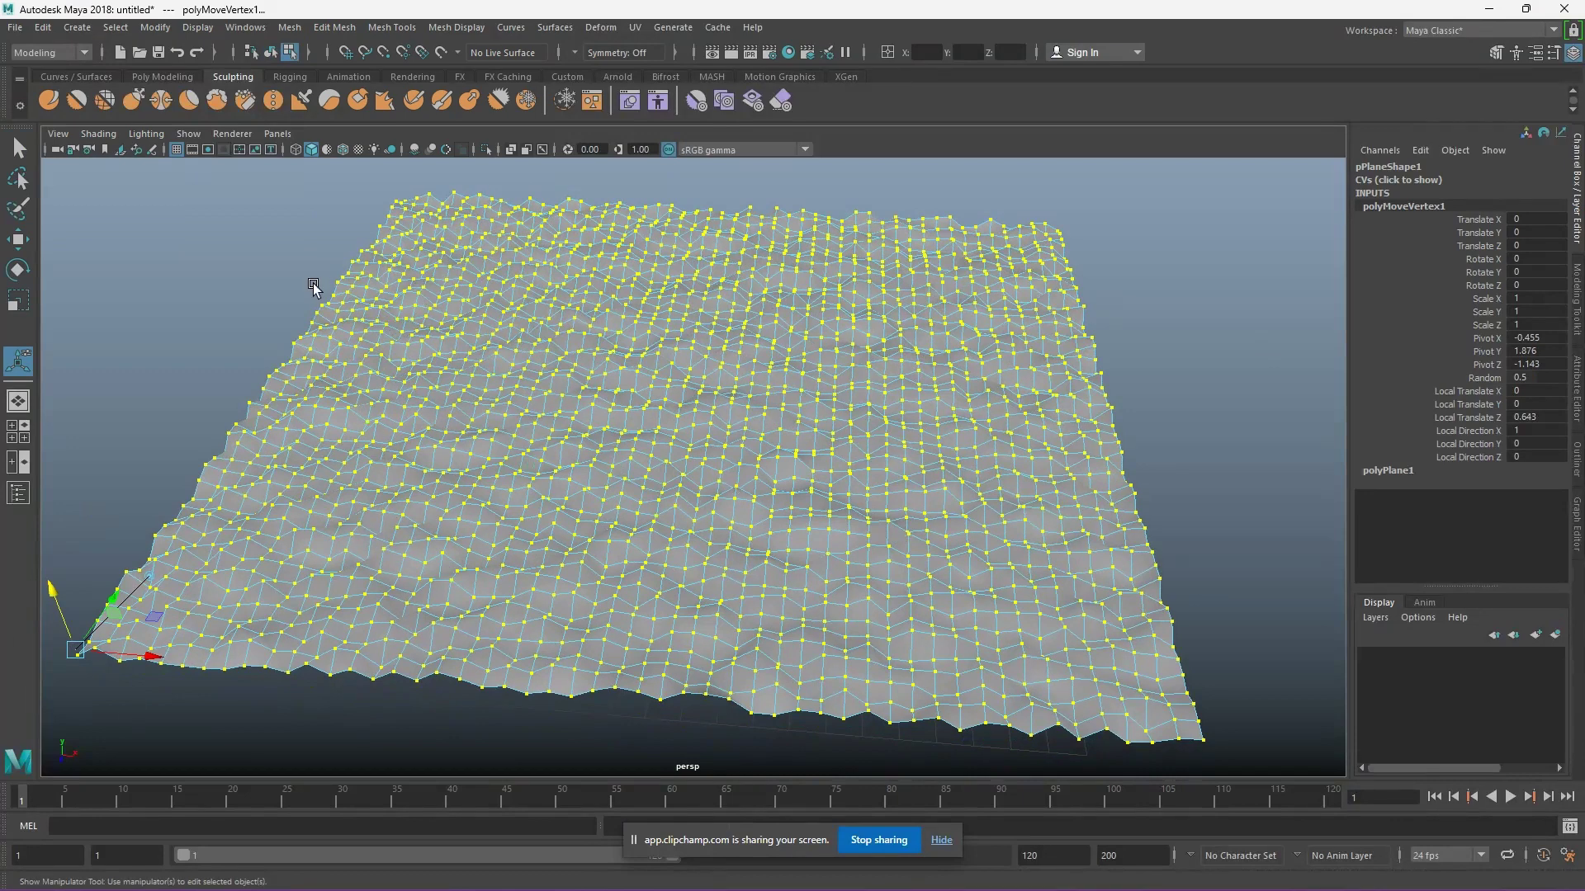
{"action": "right_click", "coordinate": [550, 305]}
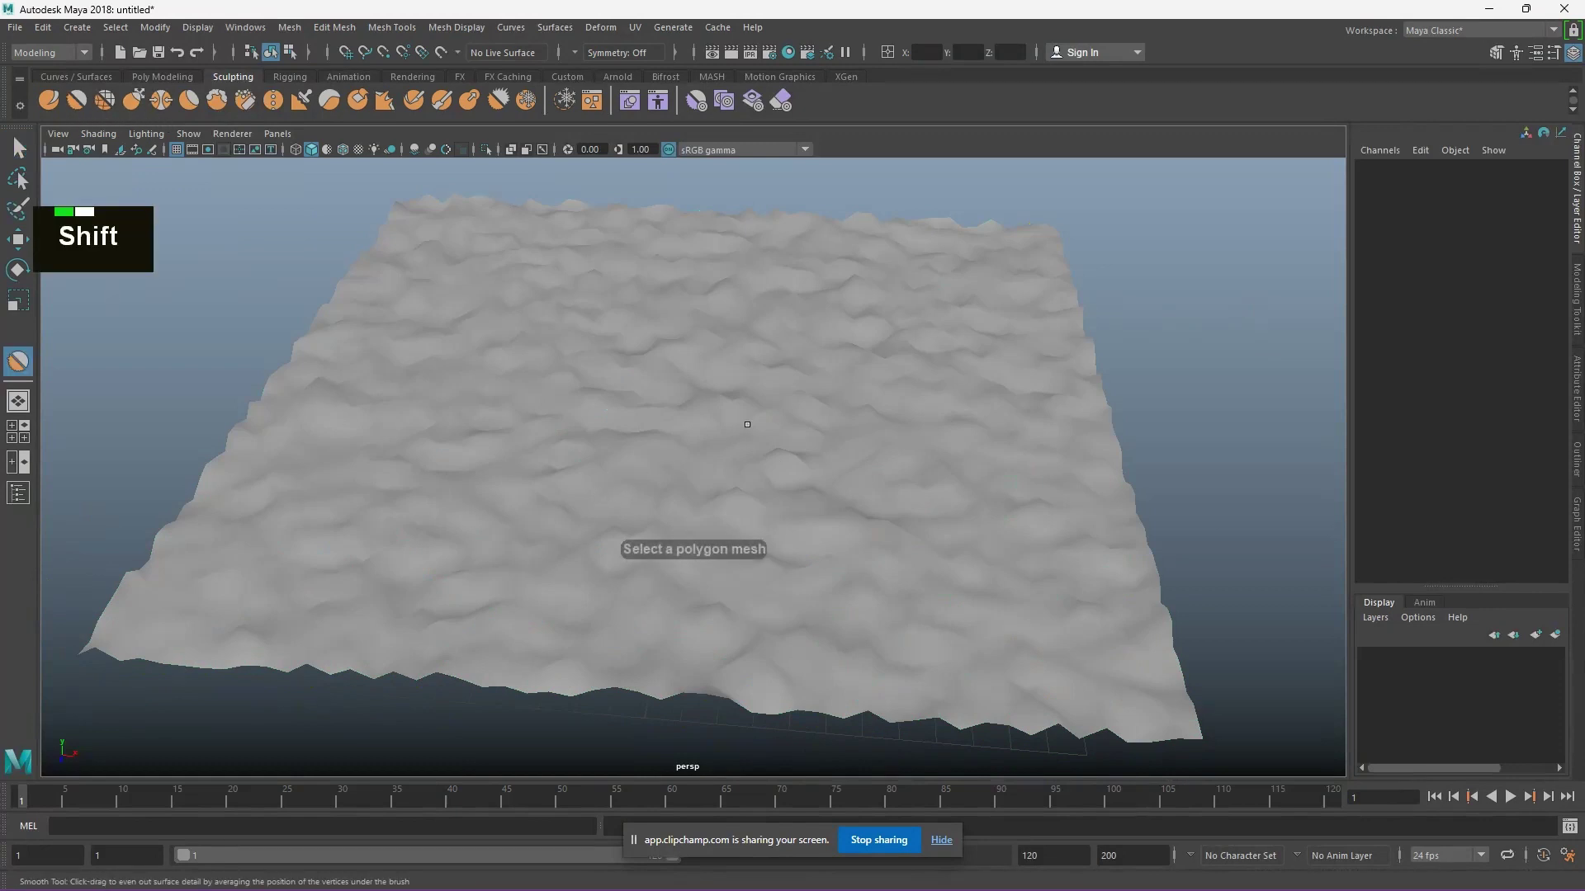
Brush the plane with a resized Smooth sculpt tool to soften the spikes into rolling waves.
{"action": "middle_click", "coordinate": [24, 148]}
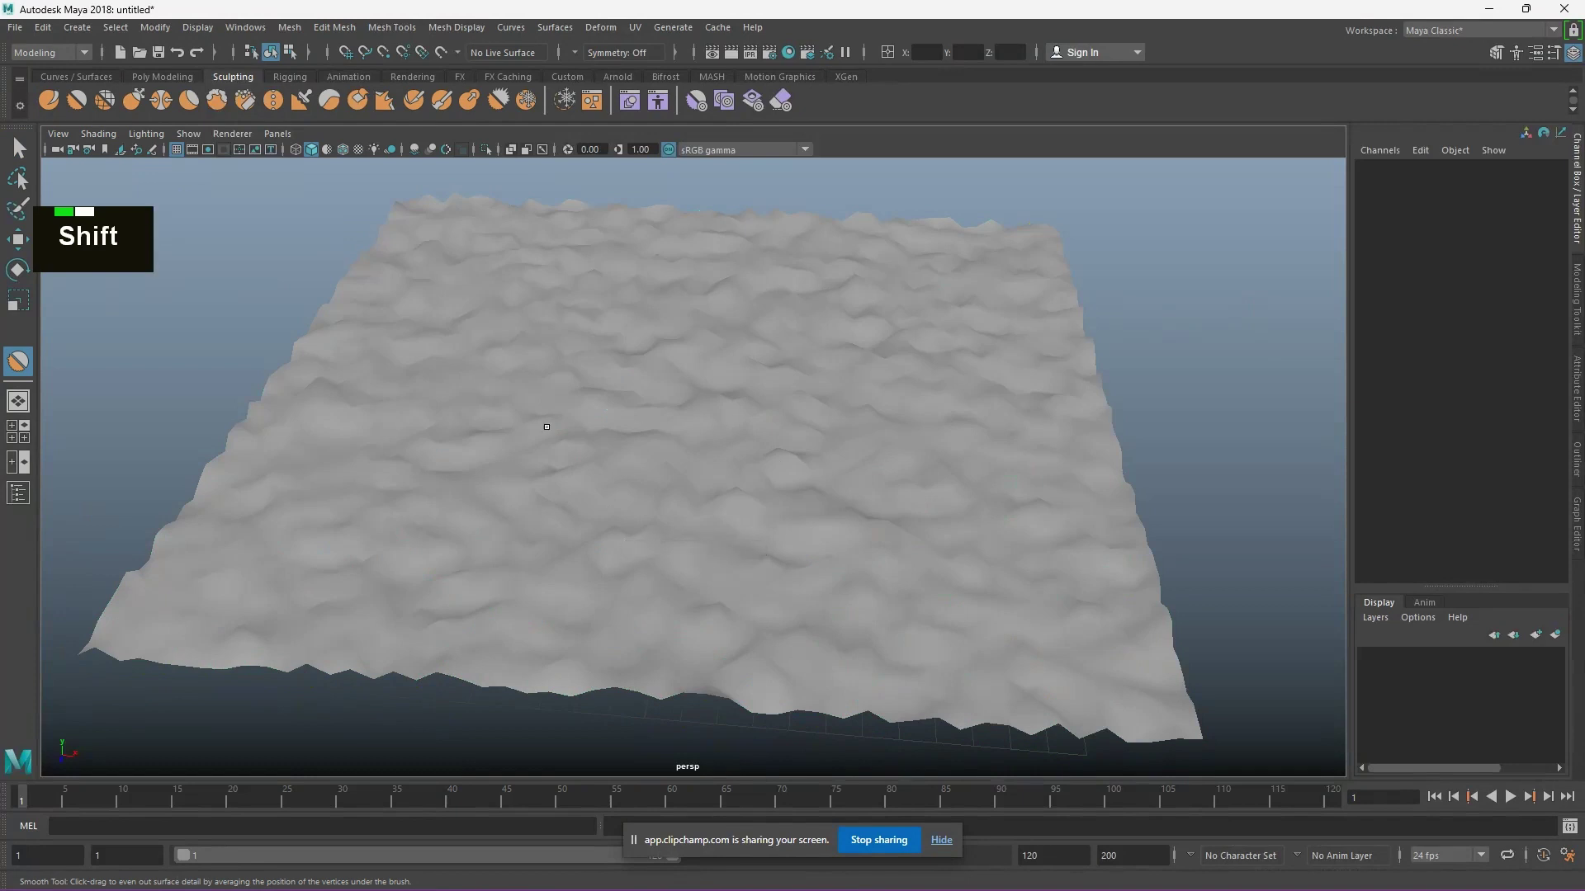
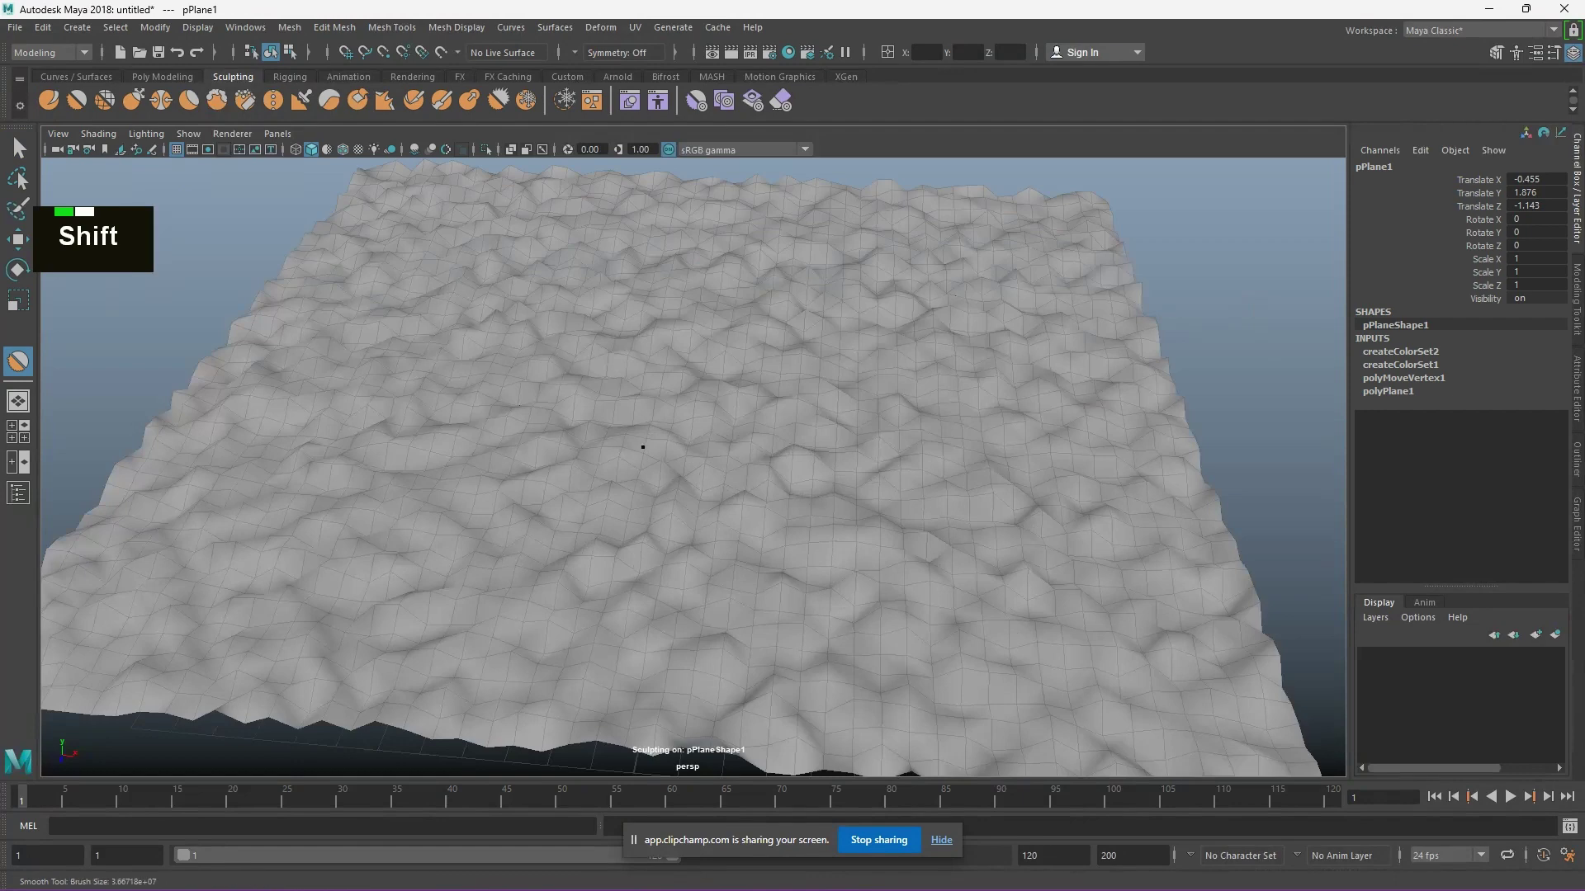
{"action": "scroll", "scroll_direction": "down", "scroll_amount": 3}
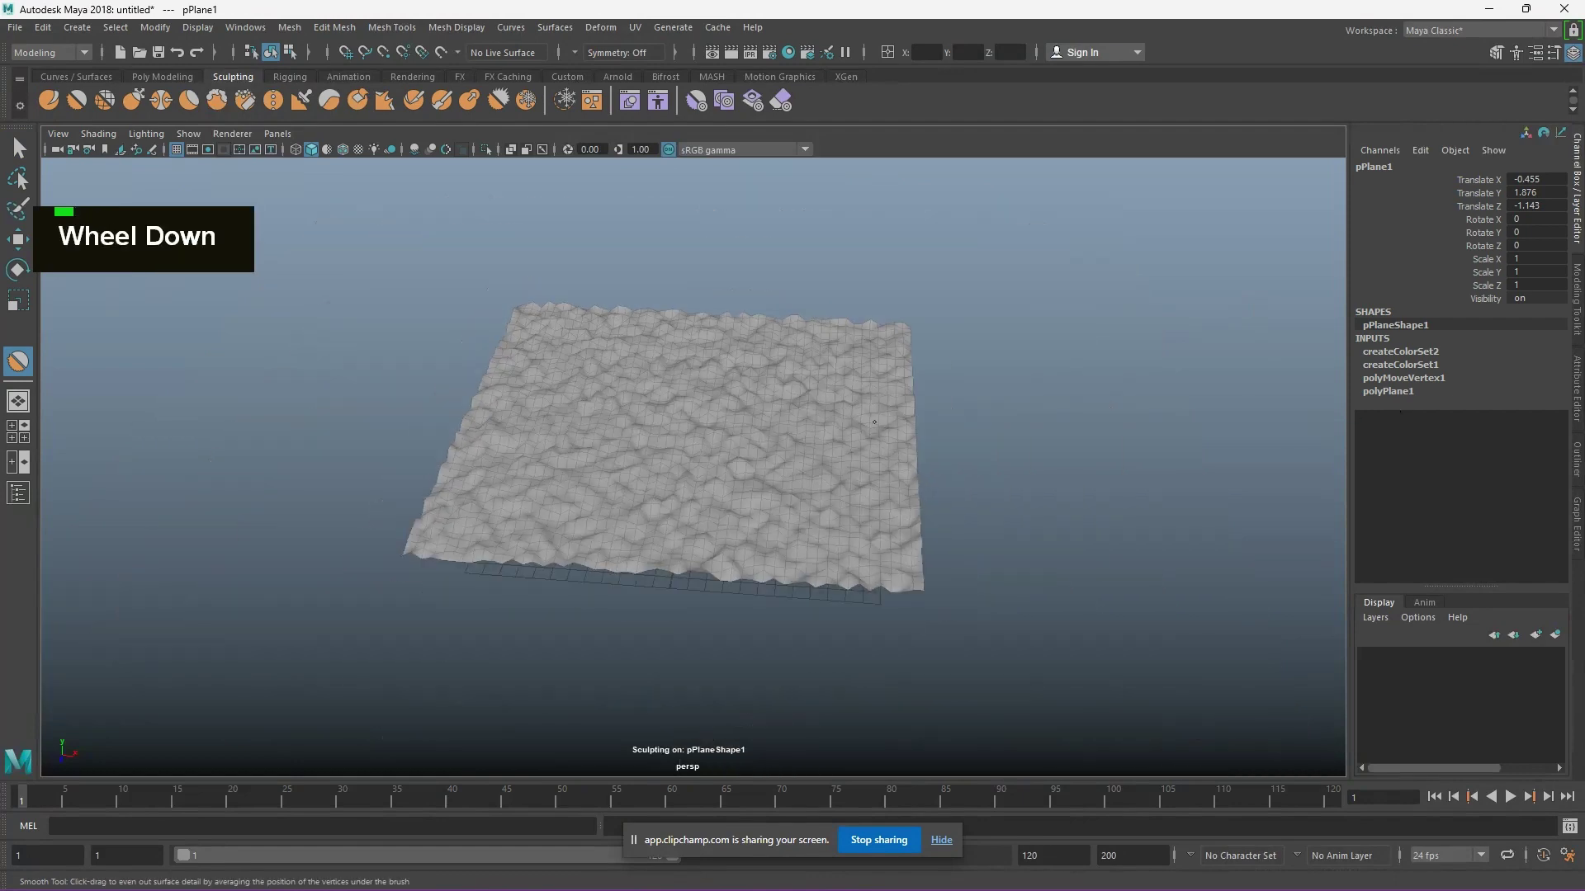
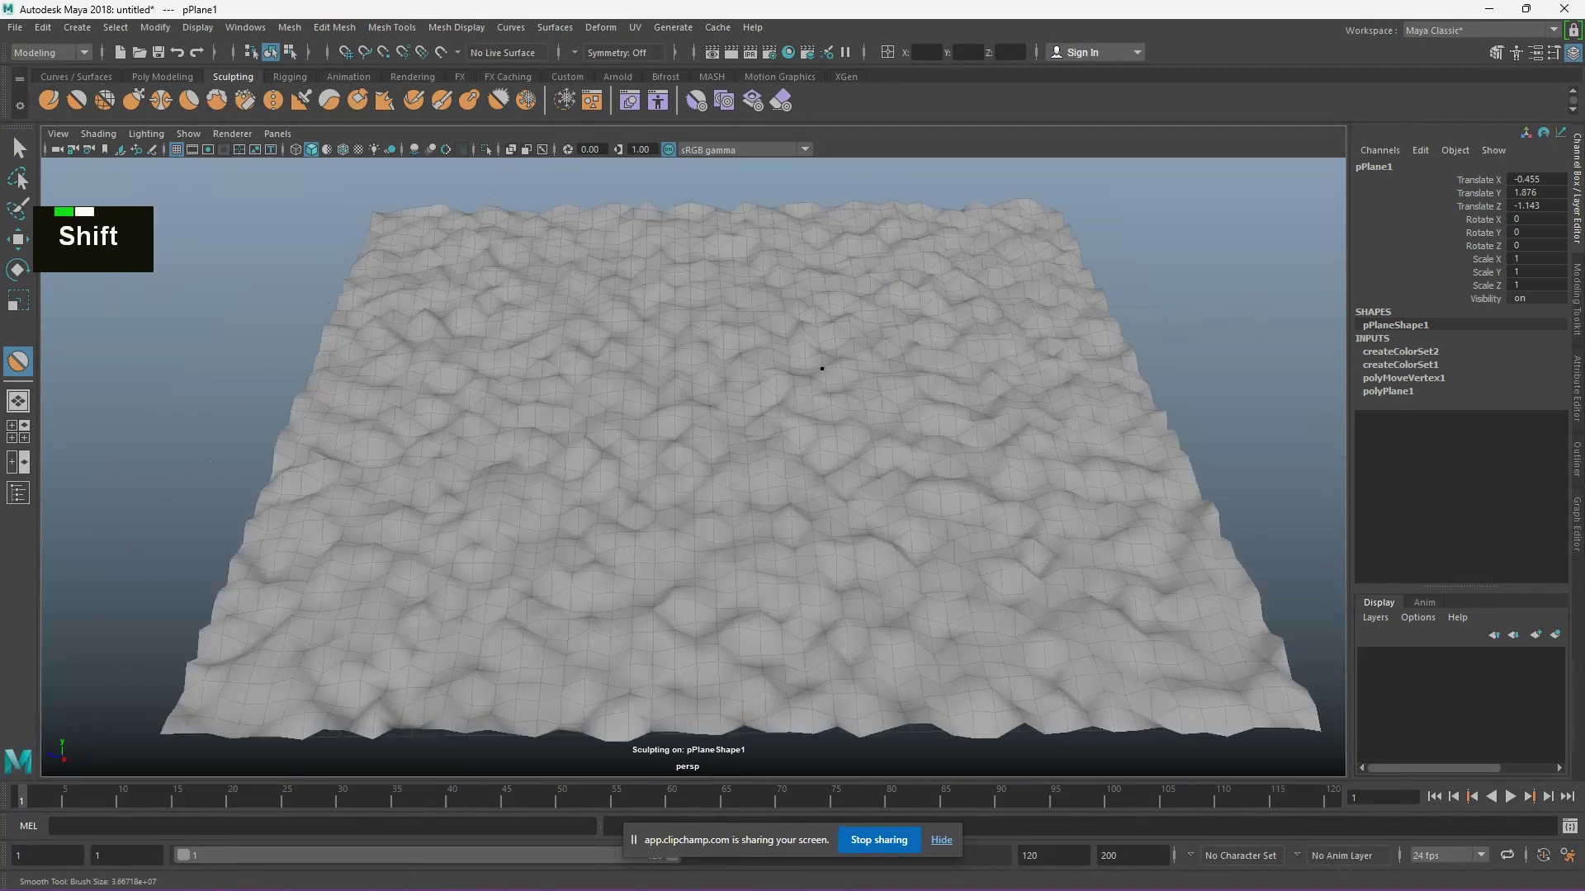
{"action": "scroll", "scroll_direction": "up", "scroll_amount": 3}
{"action": "right_click", "coordinate": [773, 407]}
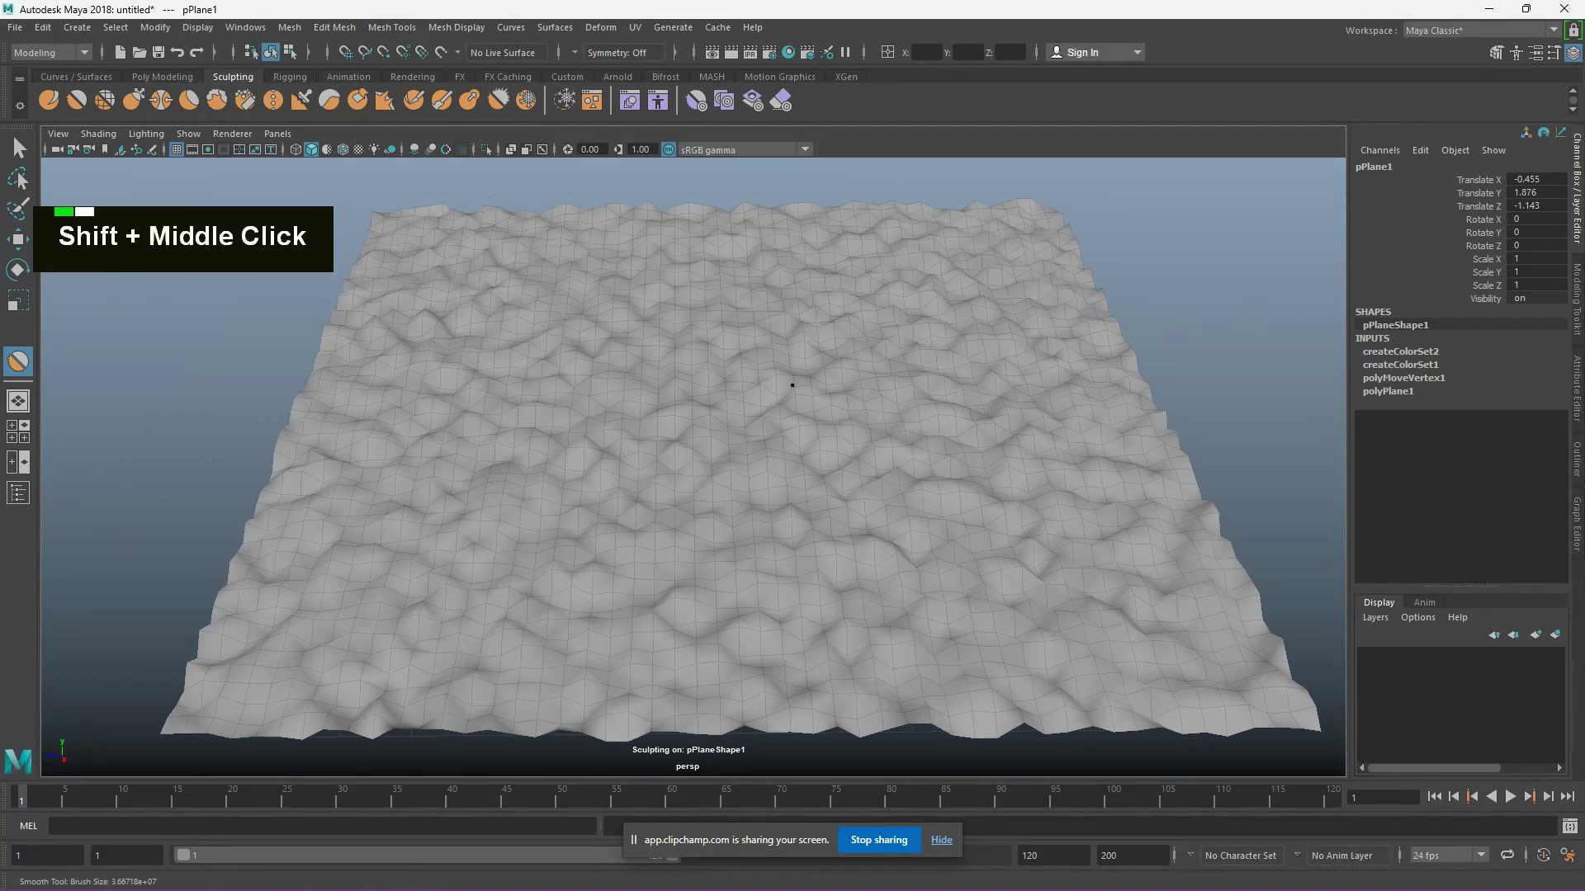
{"action": "scroll", "scroll_direction": "down", "scroll_amount": 3}
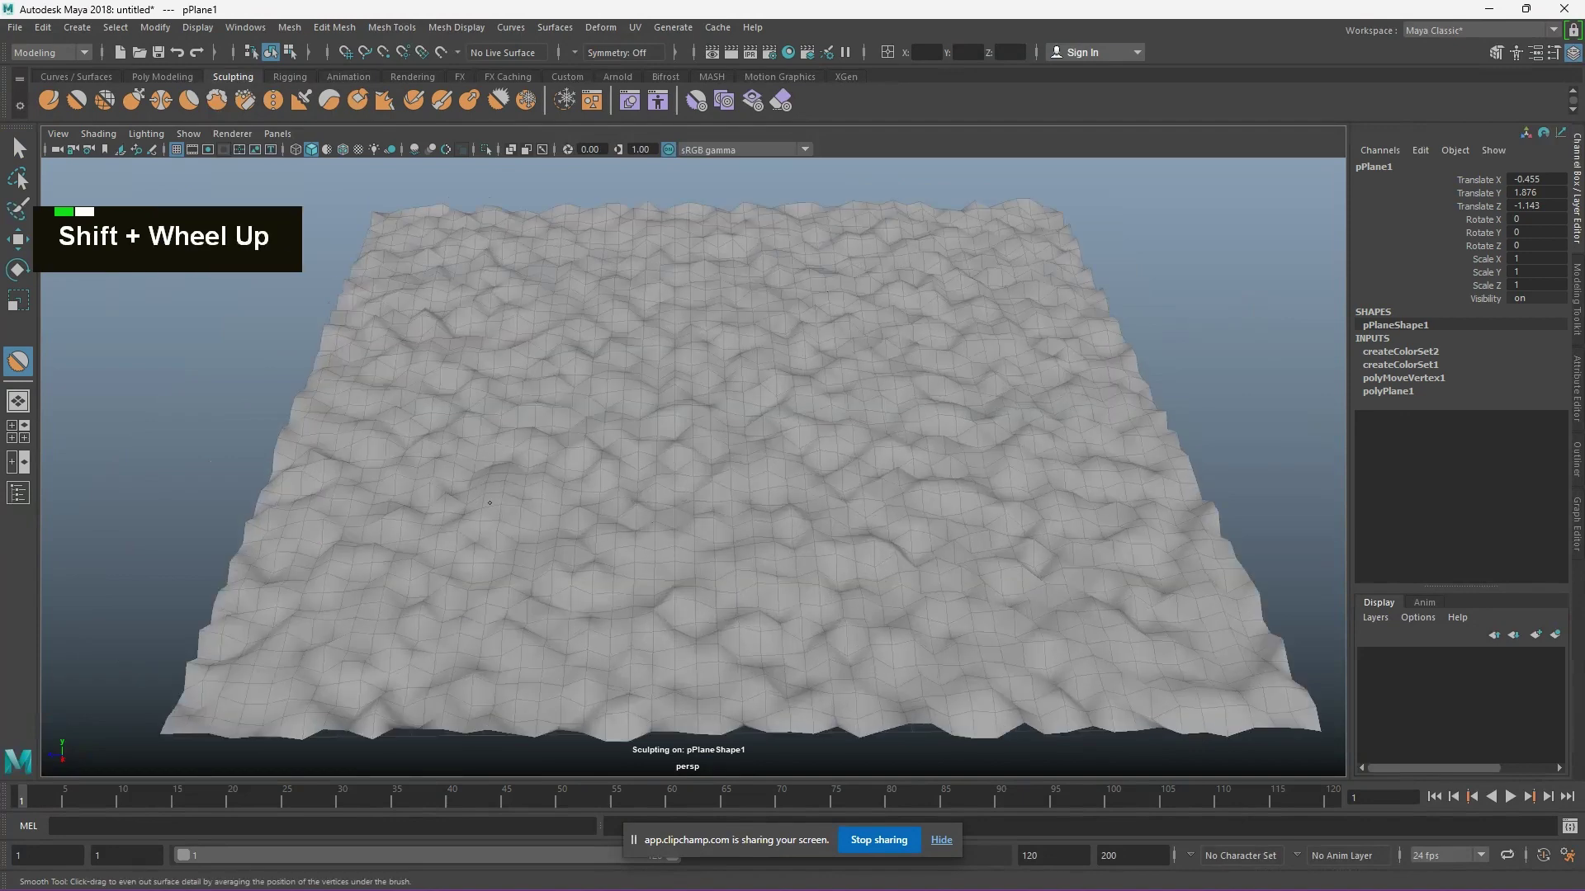
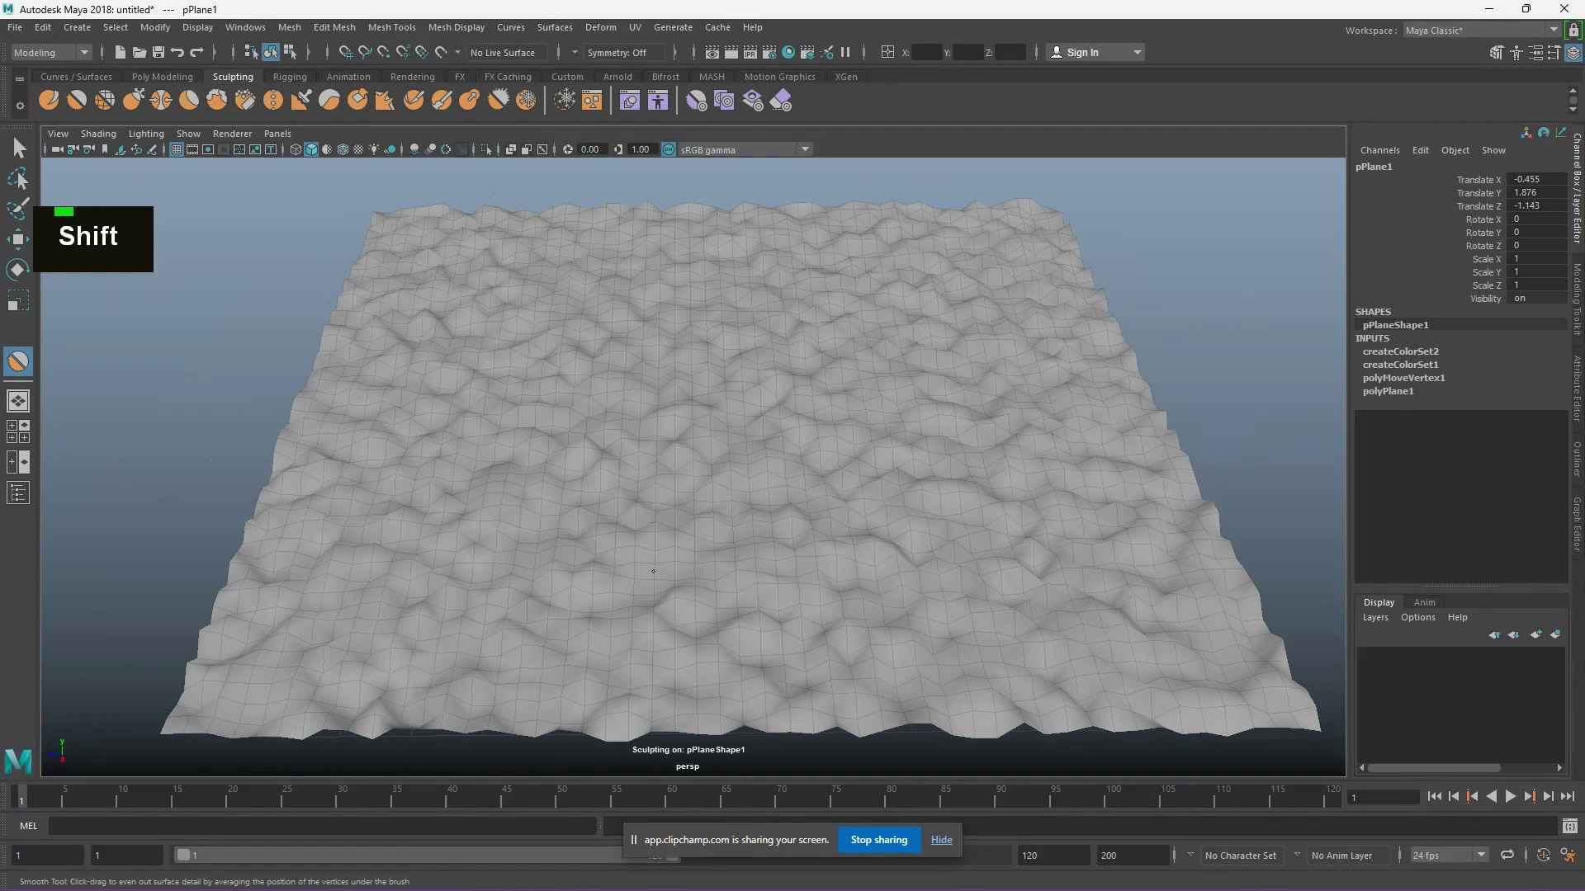
Assign a new Lambert material to the plane and colour it teal like ocean water.
{"action": "key", "text": "w"}
{"action": "right_click", "coordinate": [759, 410]}
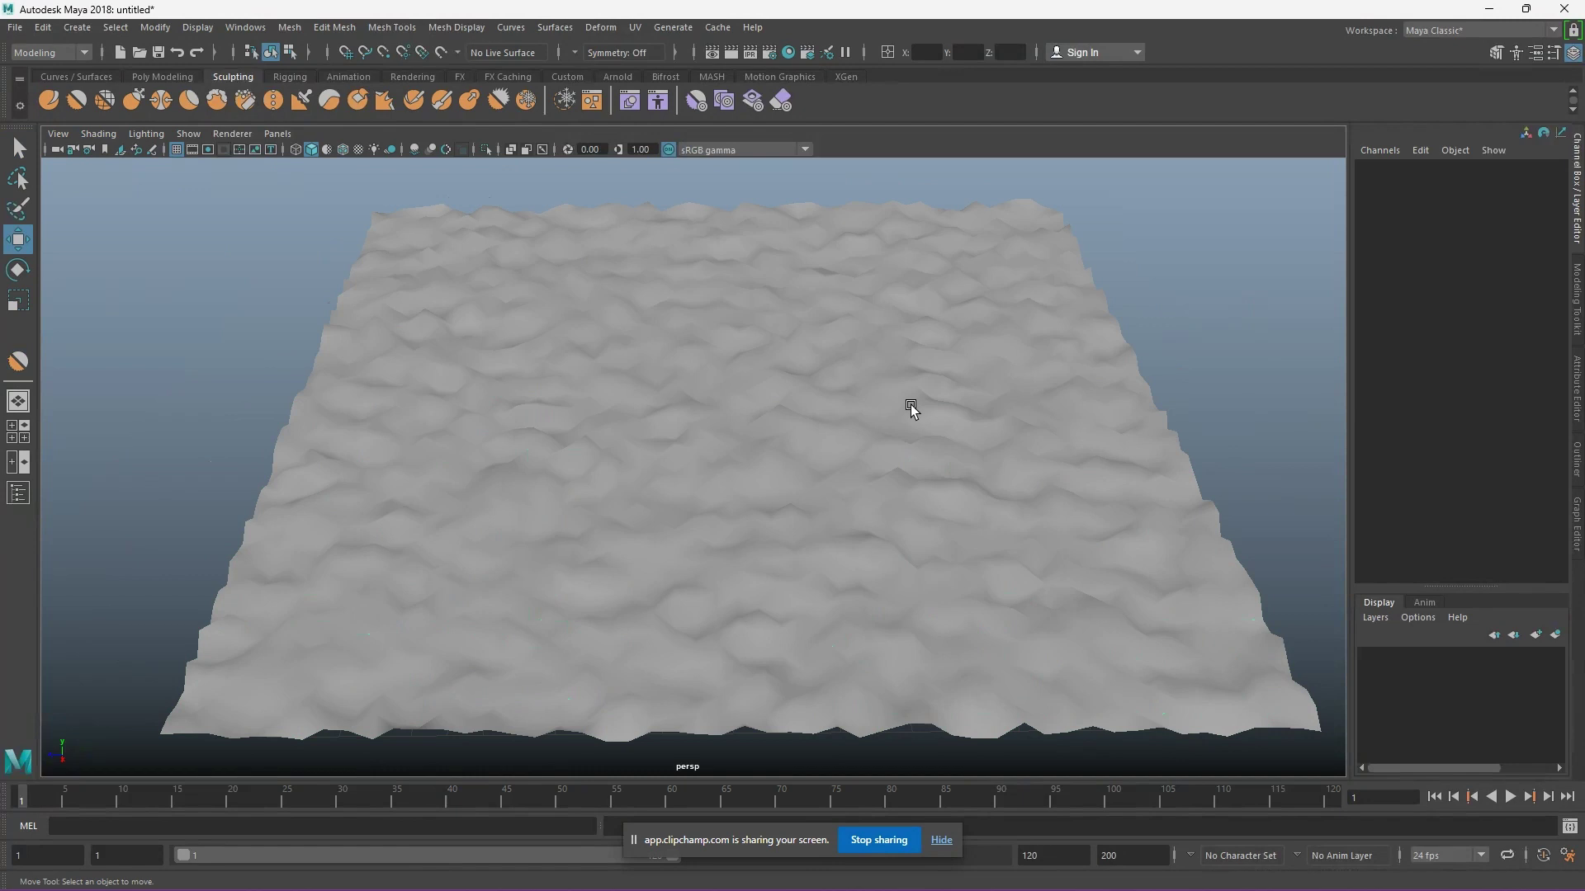
{"action": "right_click", "coordinate": [784, 390]}
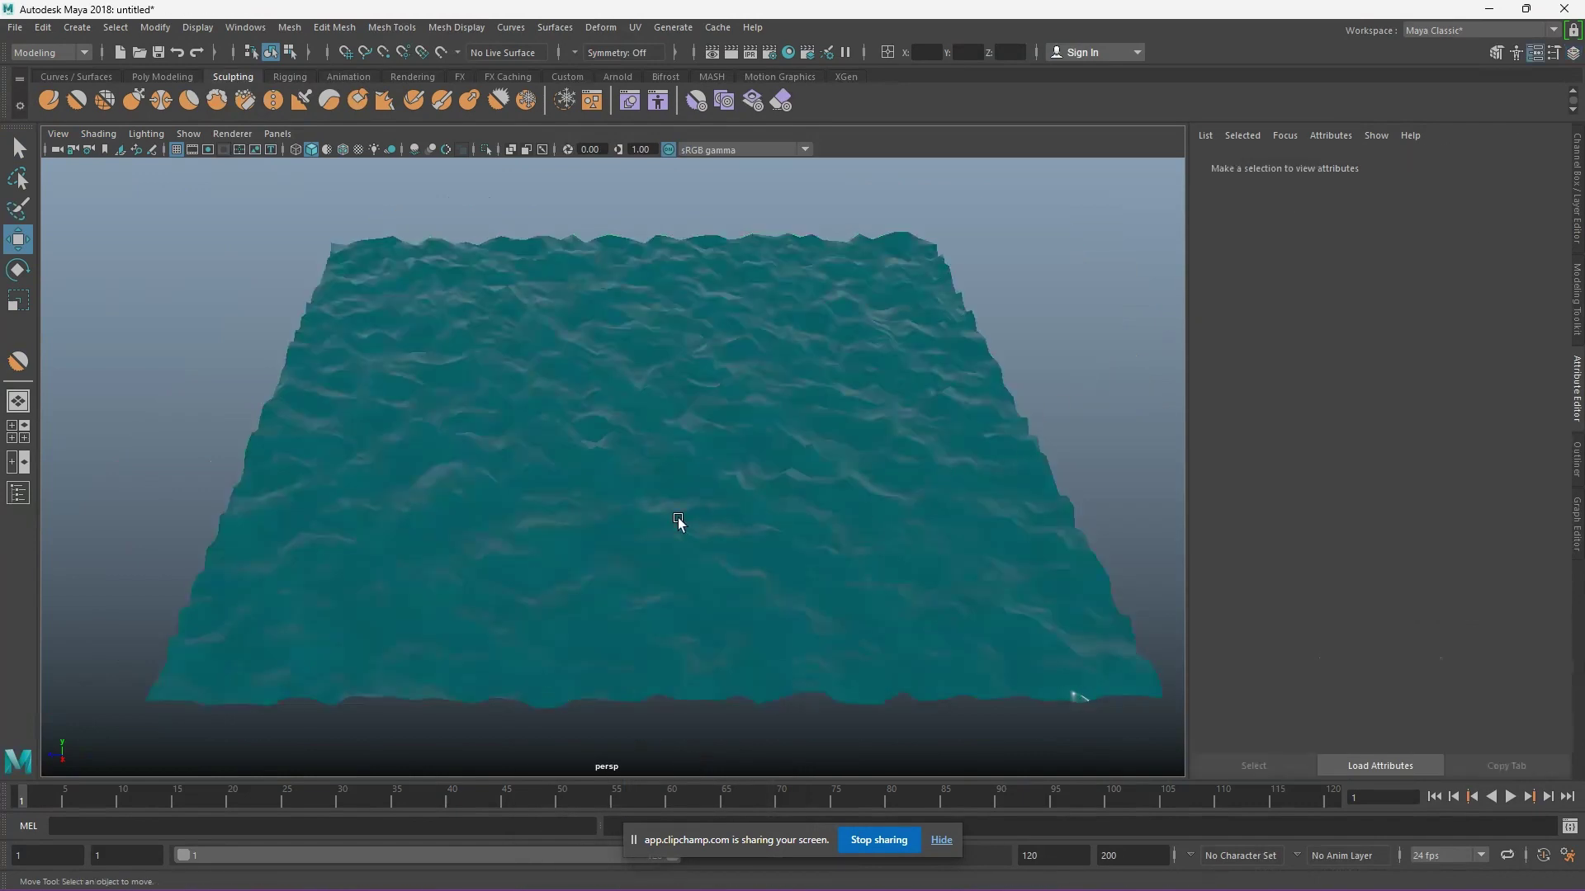
{"action": "scroll", "scroll_direction": "up", "scroll_amount": 3}
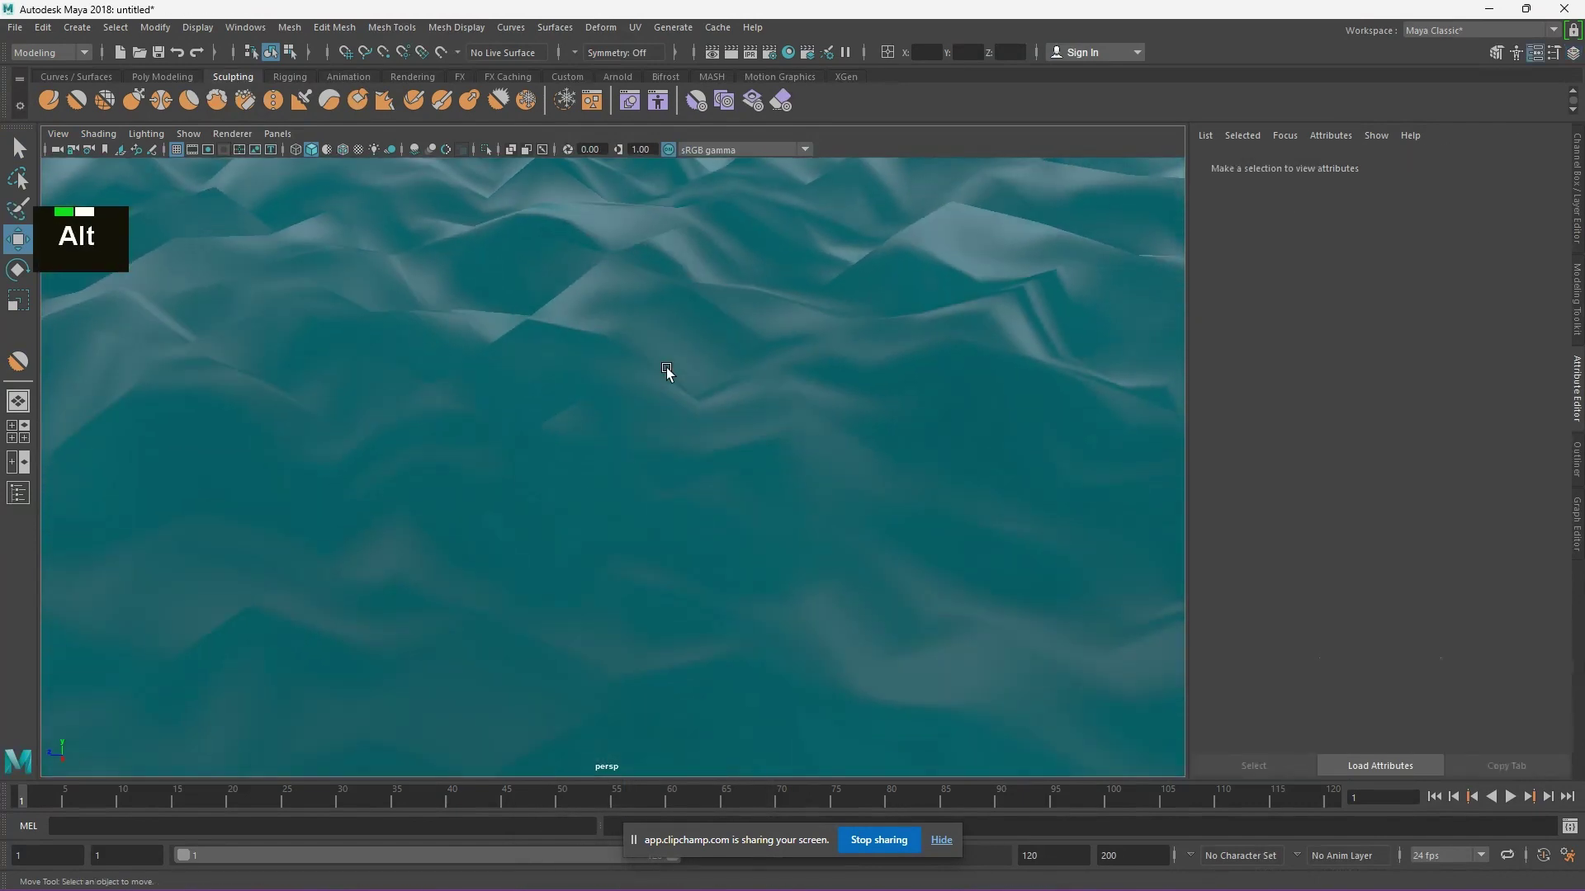
{"action": "scroll", "scroll_direction": "down", "scroll_amount": 3}
{"action": "left_click", "coordinate": [697, 495]}
{"action": "left_click", "coordinate": [903, 576]}
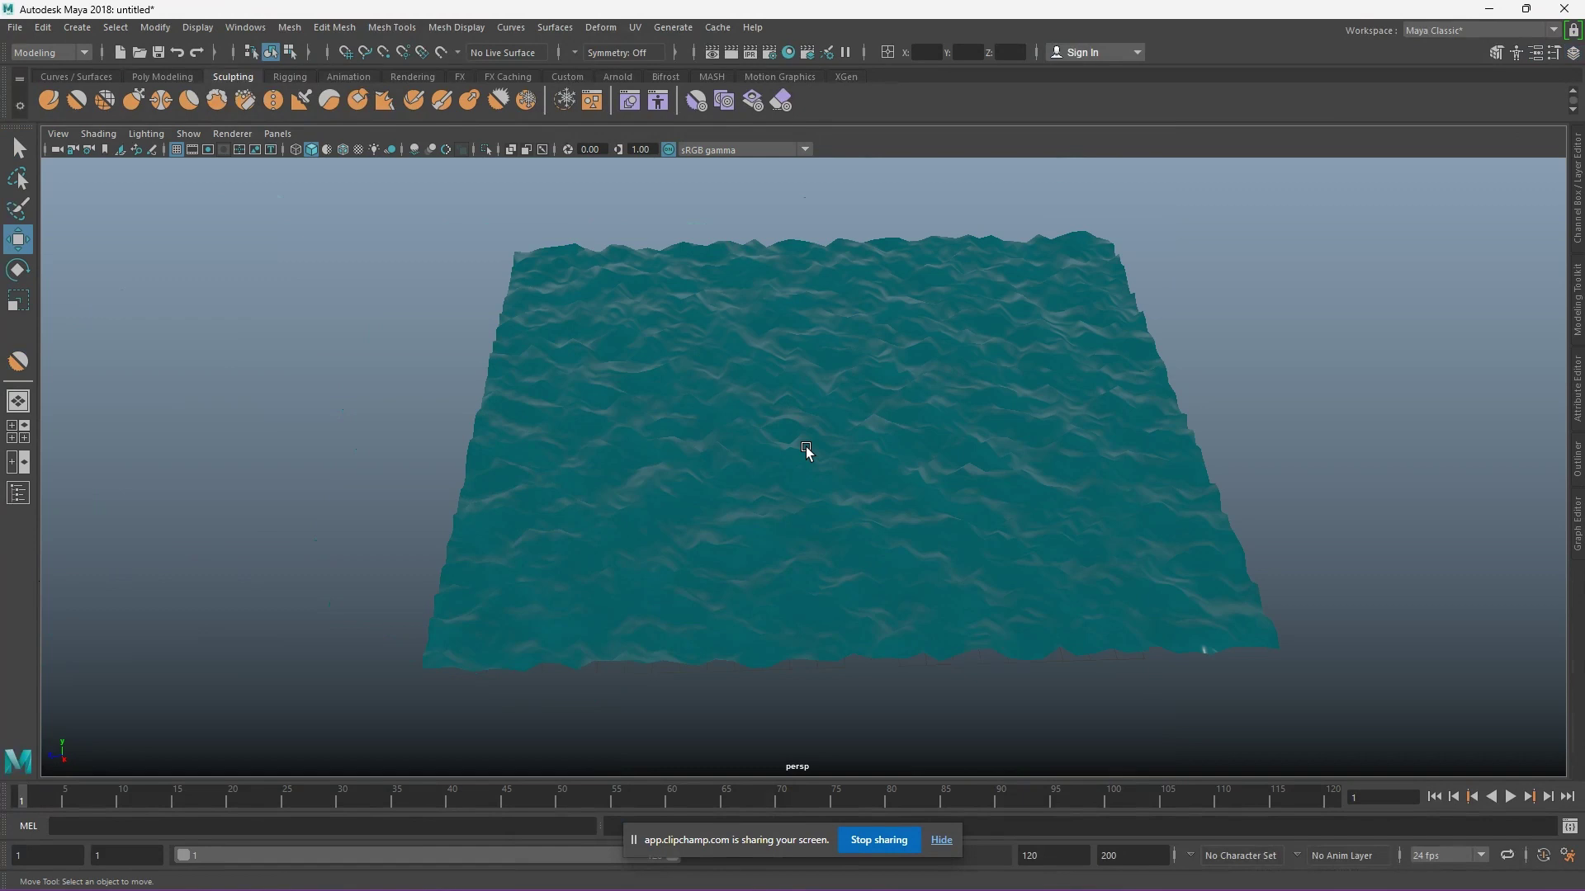
Key the plane at the start, move its vertices at frame 50 and key them again.
{"action": "scroll", "scroll_direction": "up", "scroll_amount": 3}
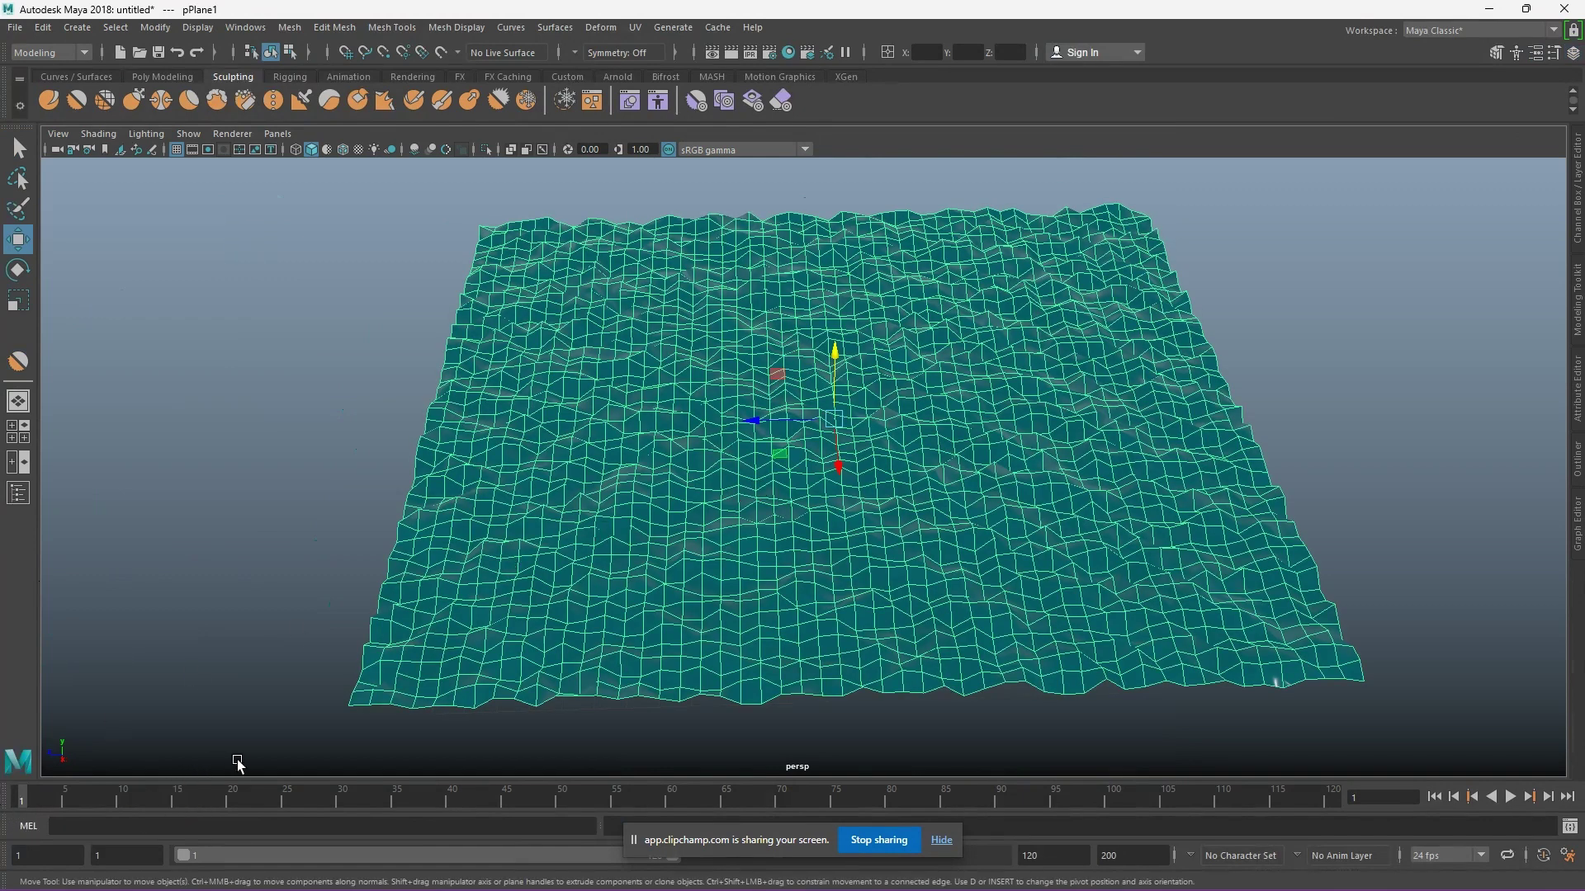
{"action": "key", "text": "s"}
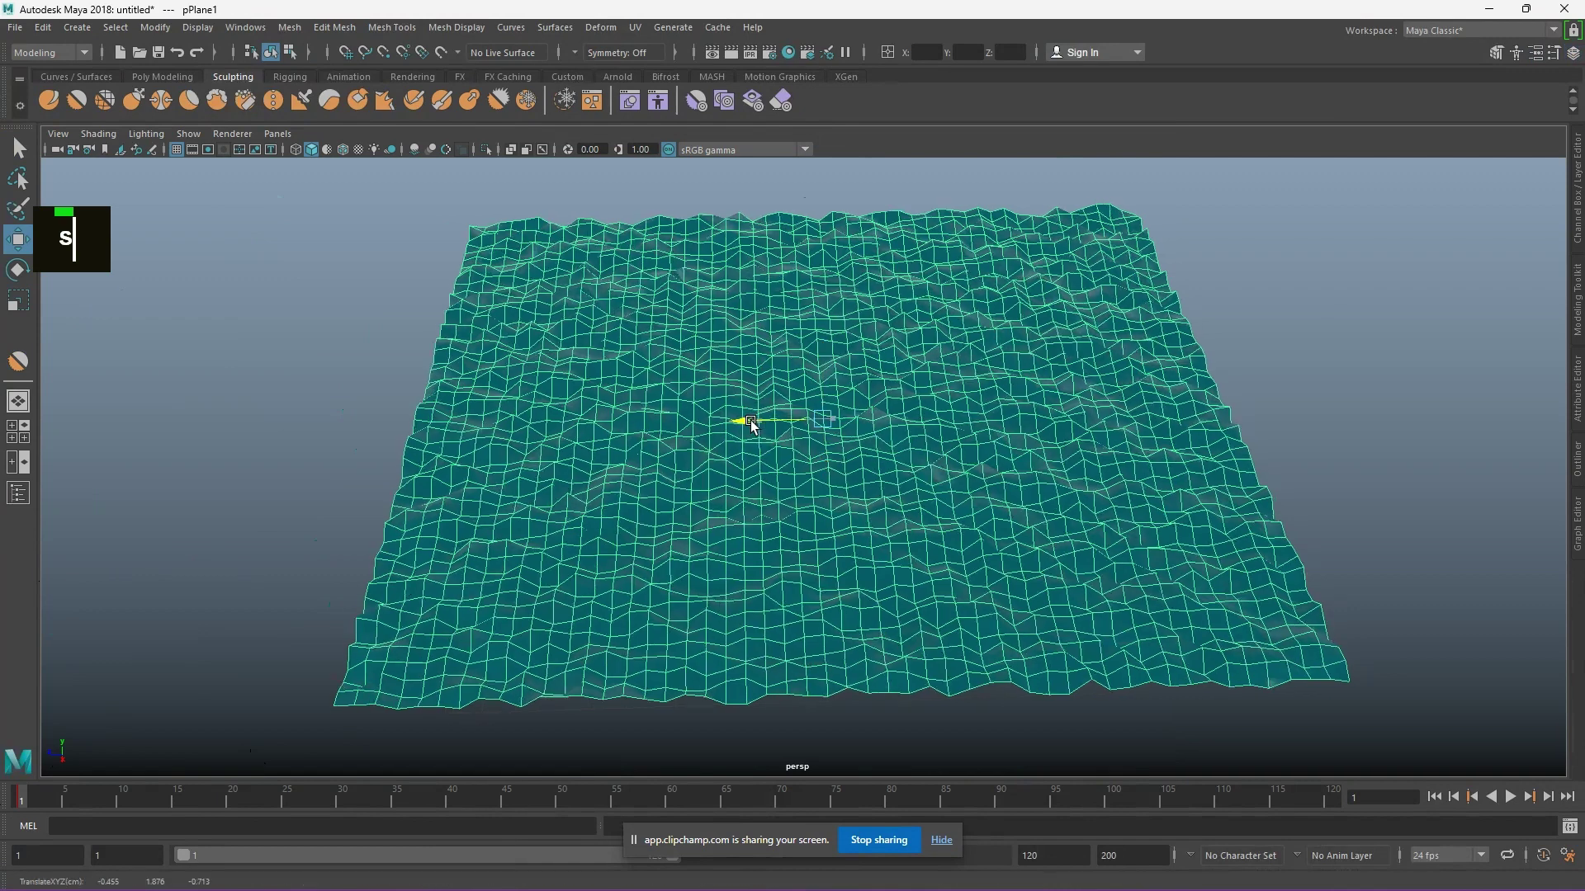
{"action": "type", "text": "50"}
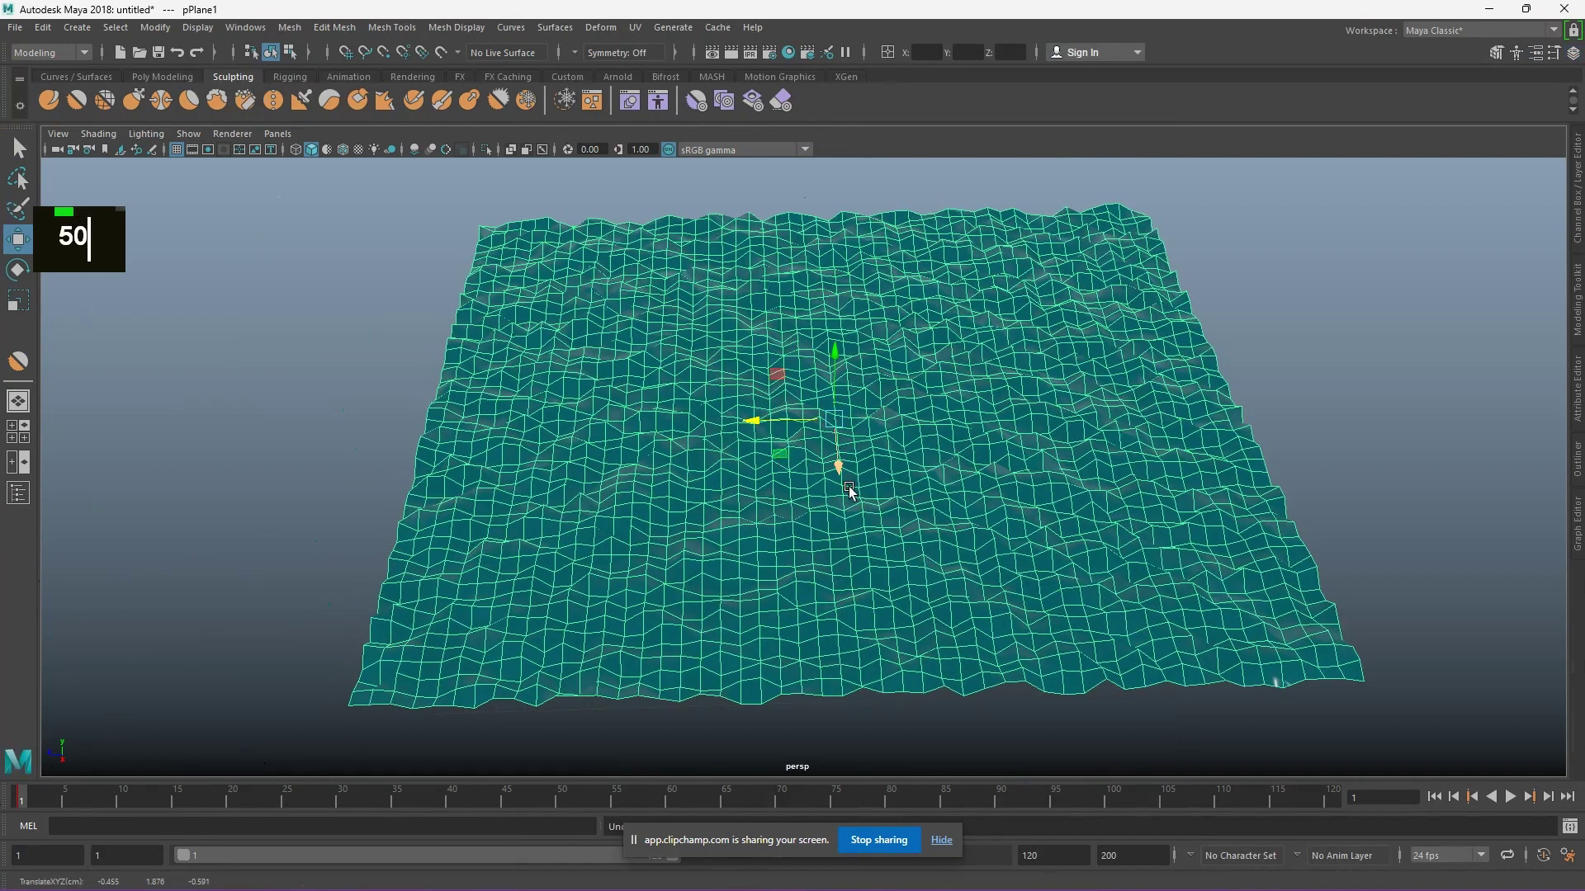
{"action": "right_click", "coordinate": [715, 310]}
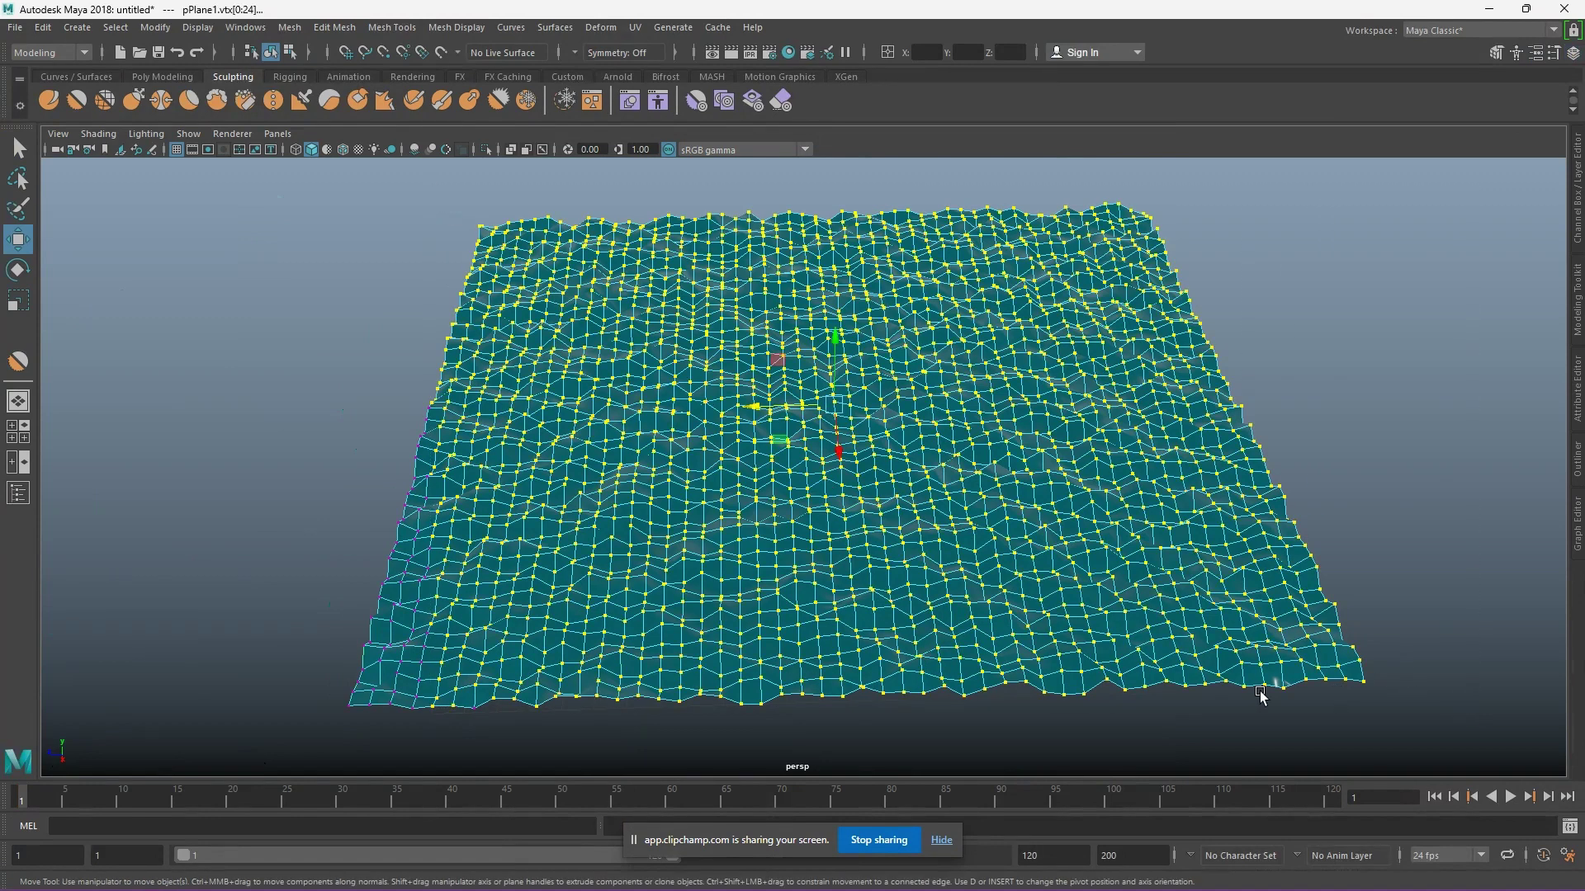
{"action": "scroll", "scroll_direction": "down", "scroll_amount": 3}
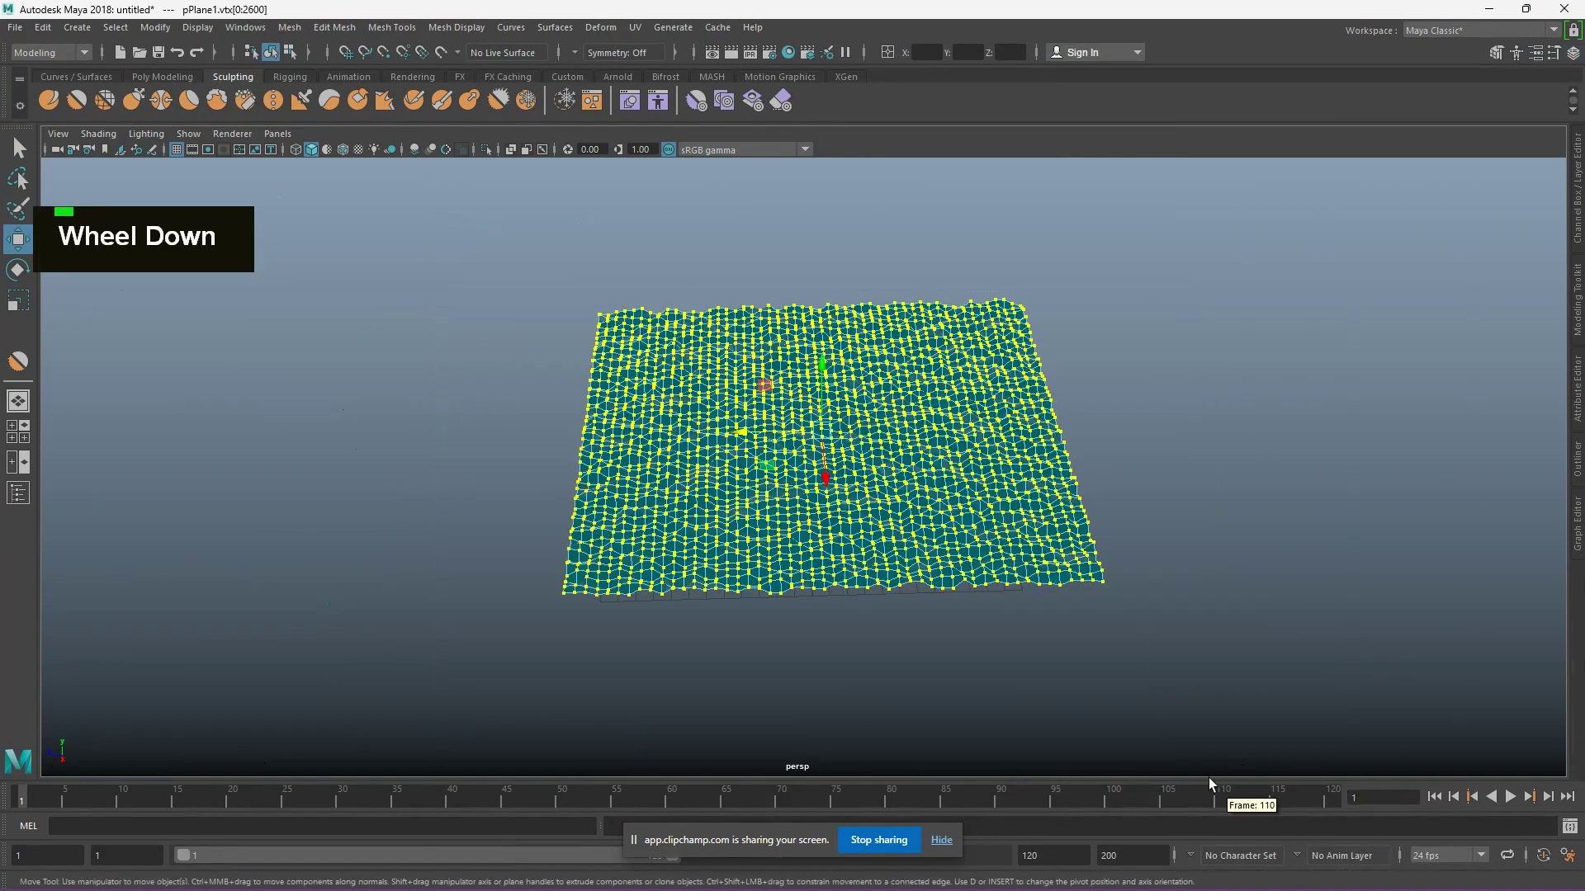
{"action": "scroll", "scroll_direction": "up", "scroll_amount": 3}
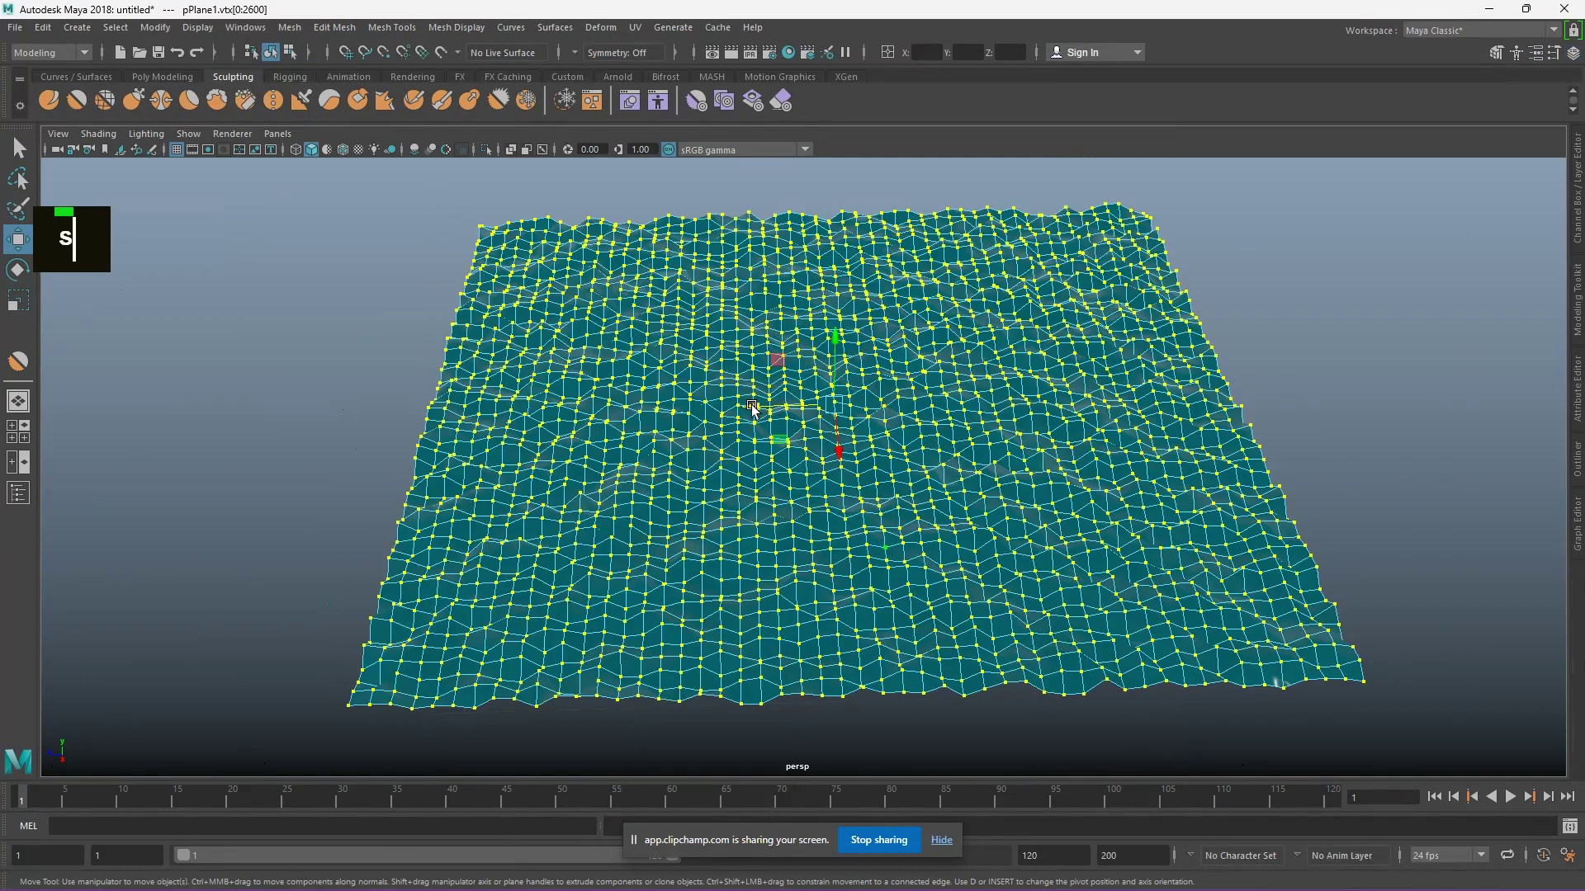
{"action": "key", "text": "s"}
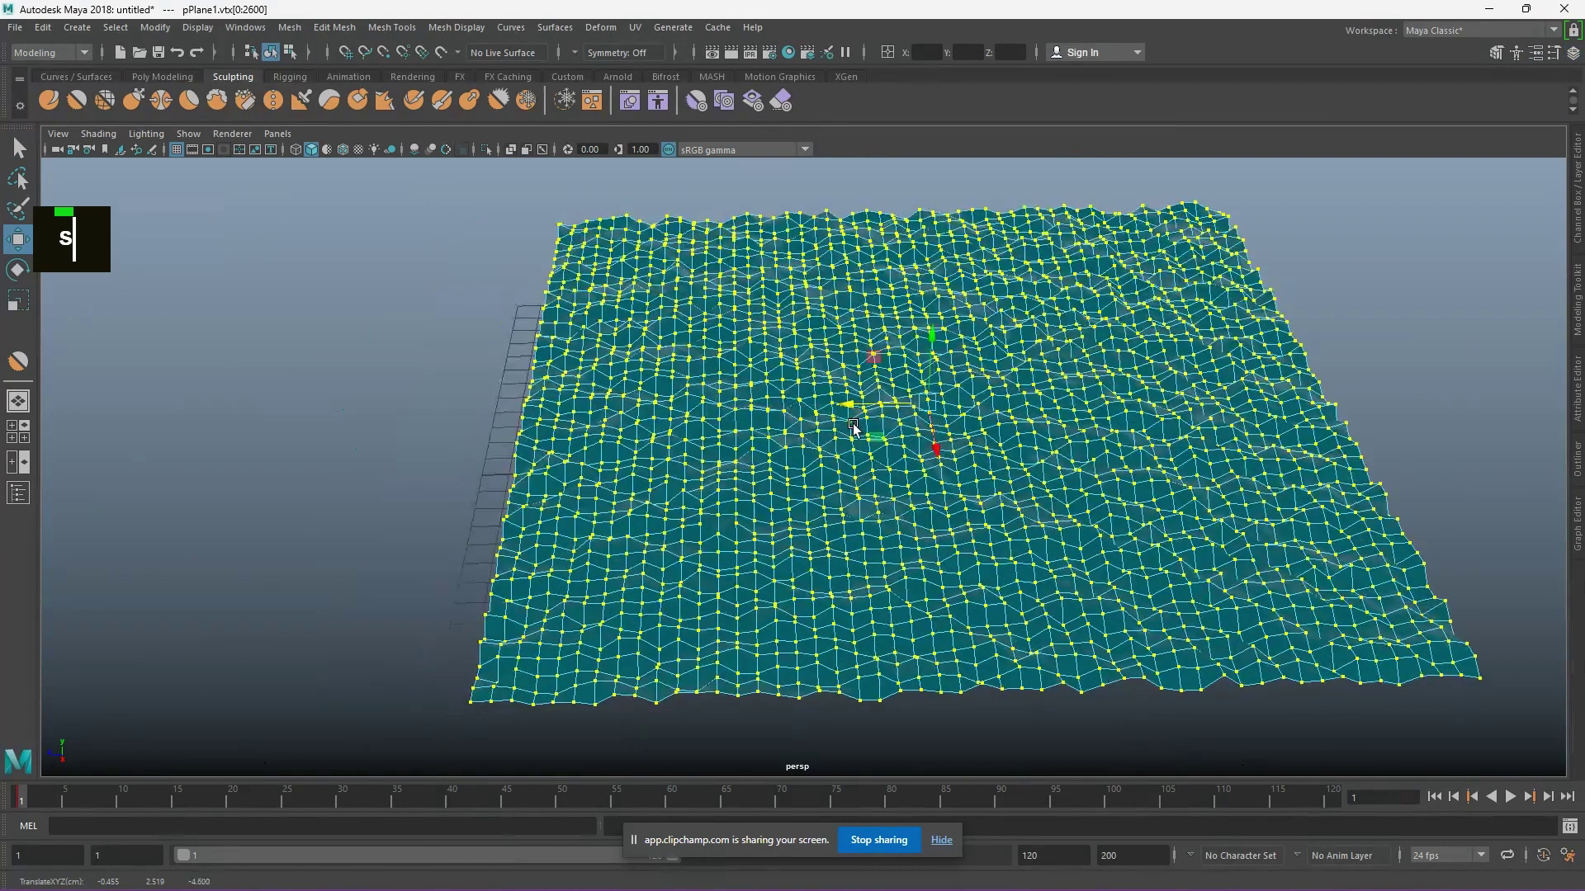
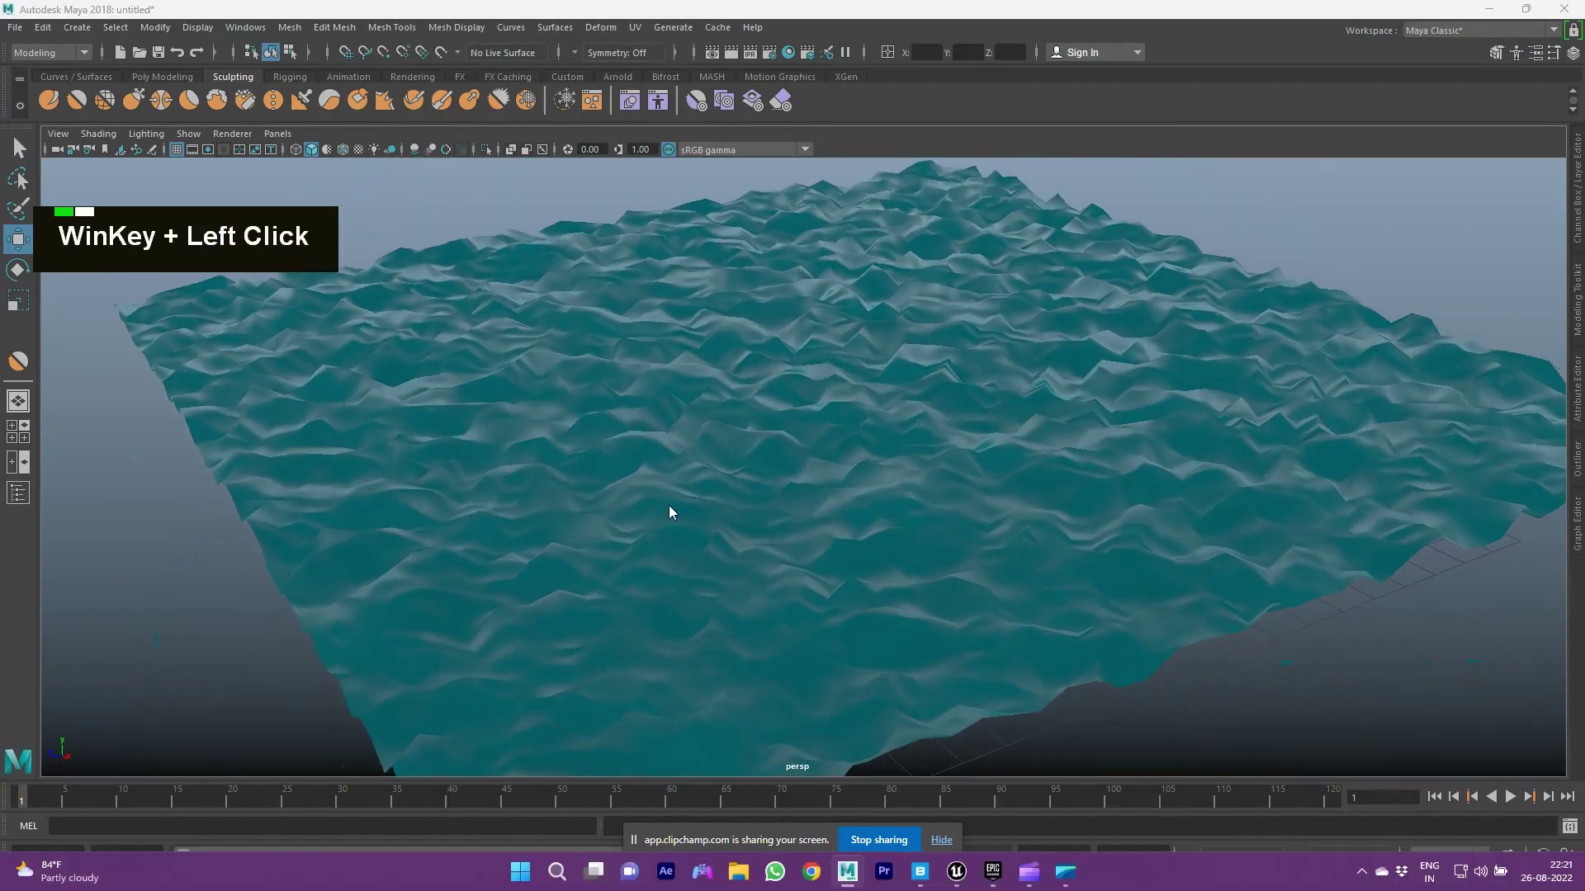
Select all 2,601 vertices of the wavy plane in vertex mode for a new Transform.
{"action": "scroll", "scroll_direction": "down", "scroll_amount": 3}
{"action": "left_click", "coordinate": [1125, 544]}
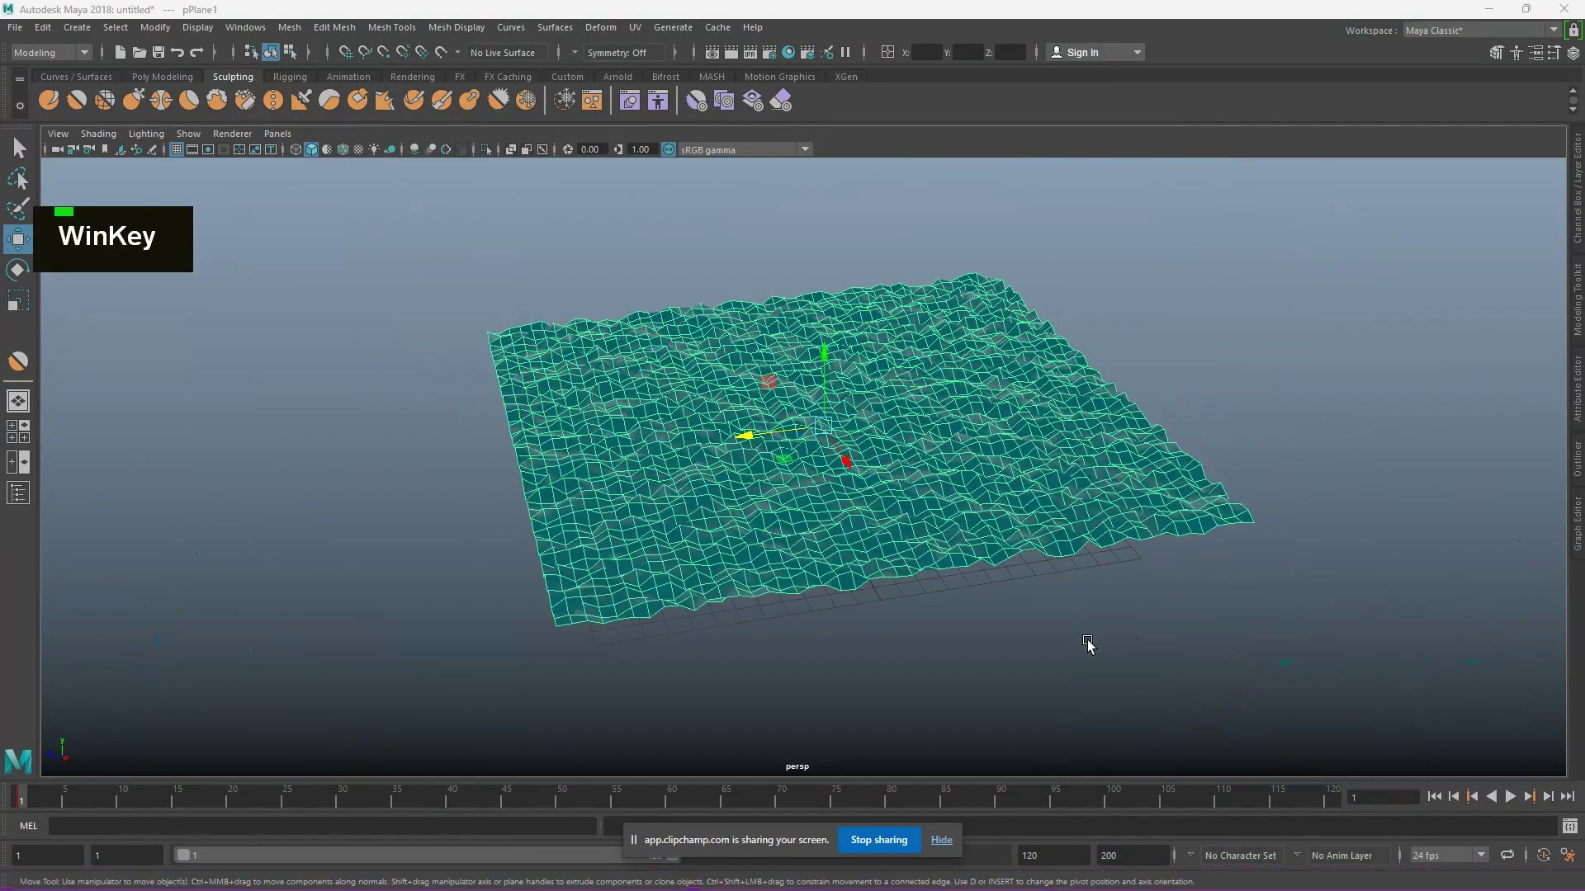
{"action": "left_click", "coordinate": [1132, 597]}
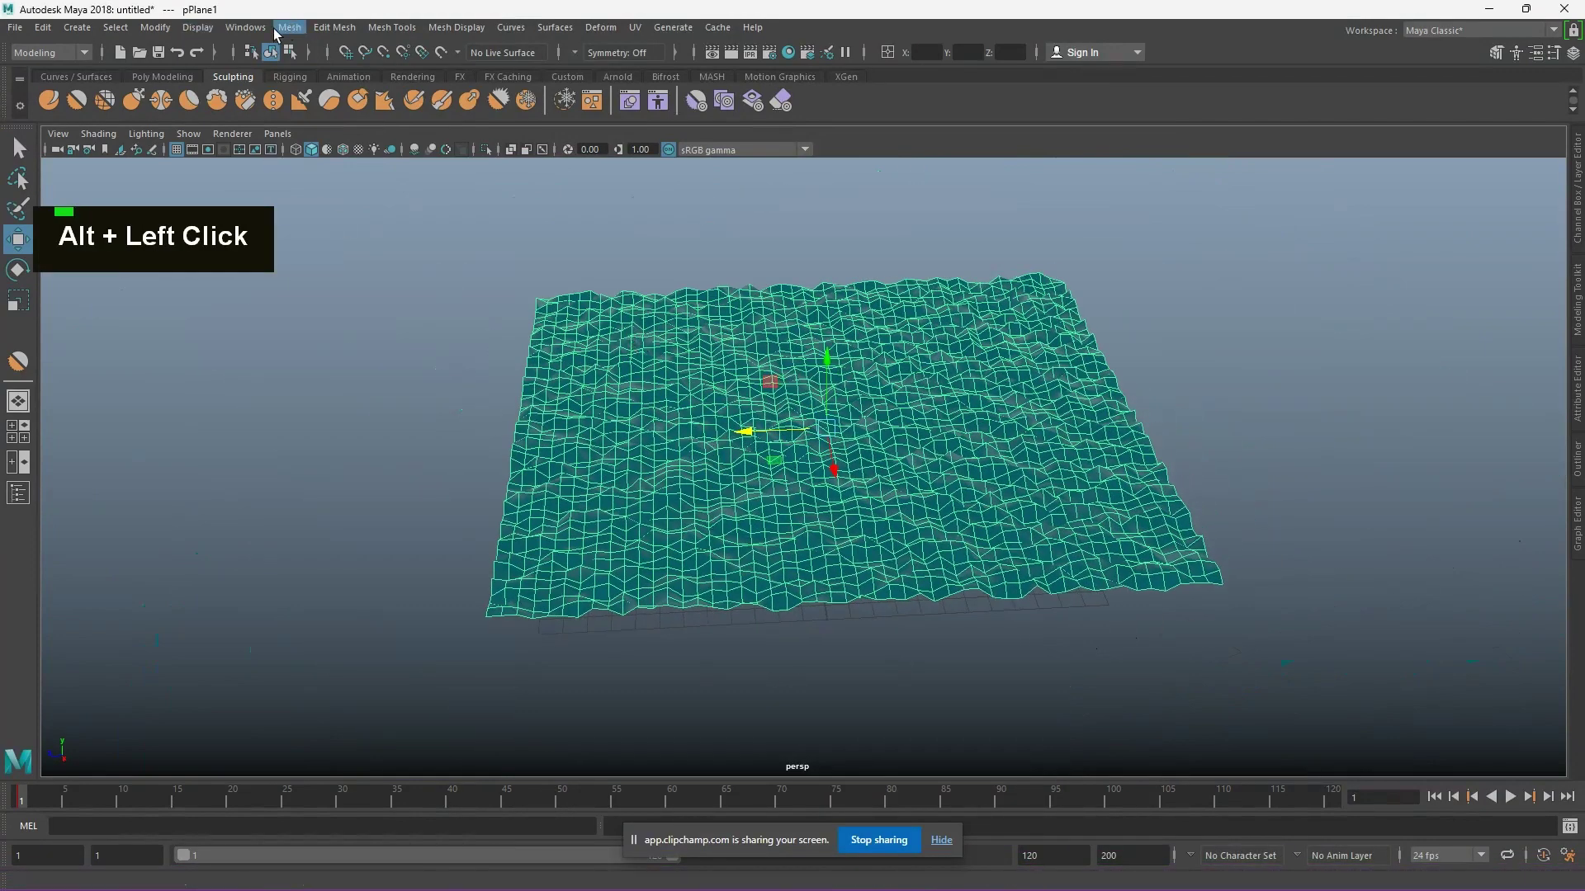
{"action": "right_click", "coordinate": [815, 330]}
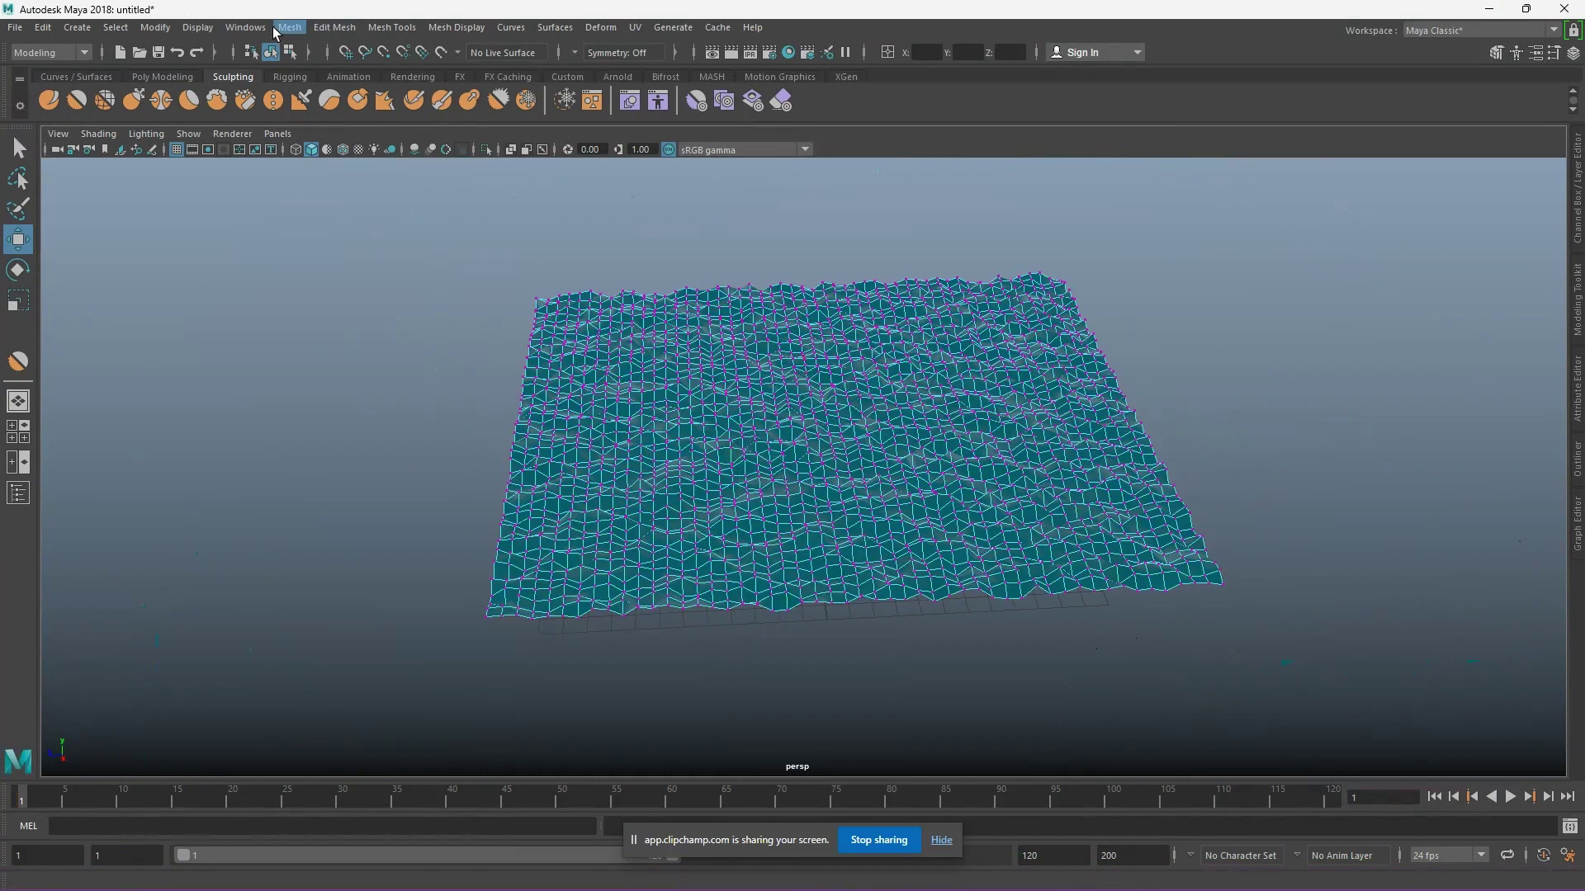
{"action": "double_click", "coordinate": [350, 34]}
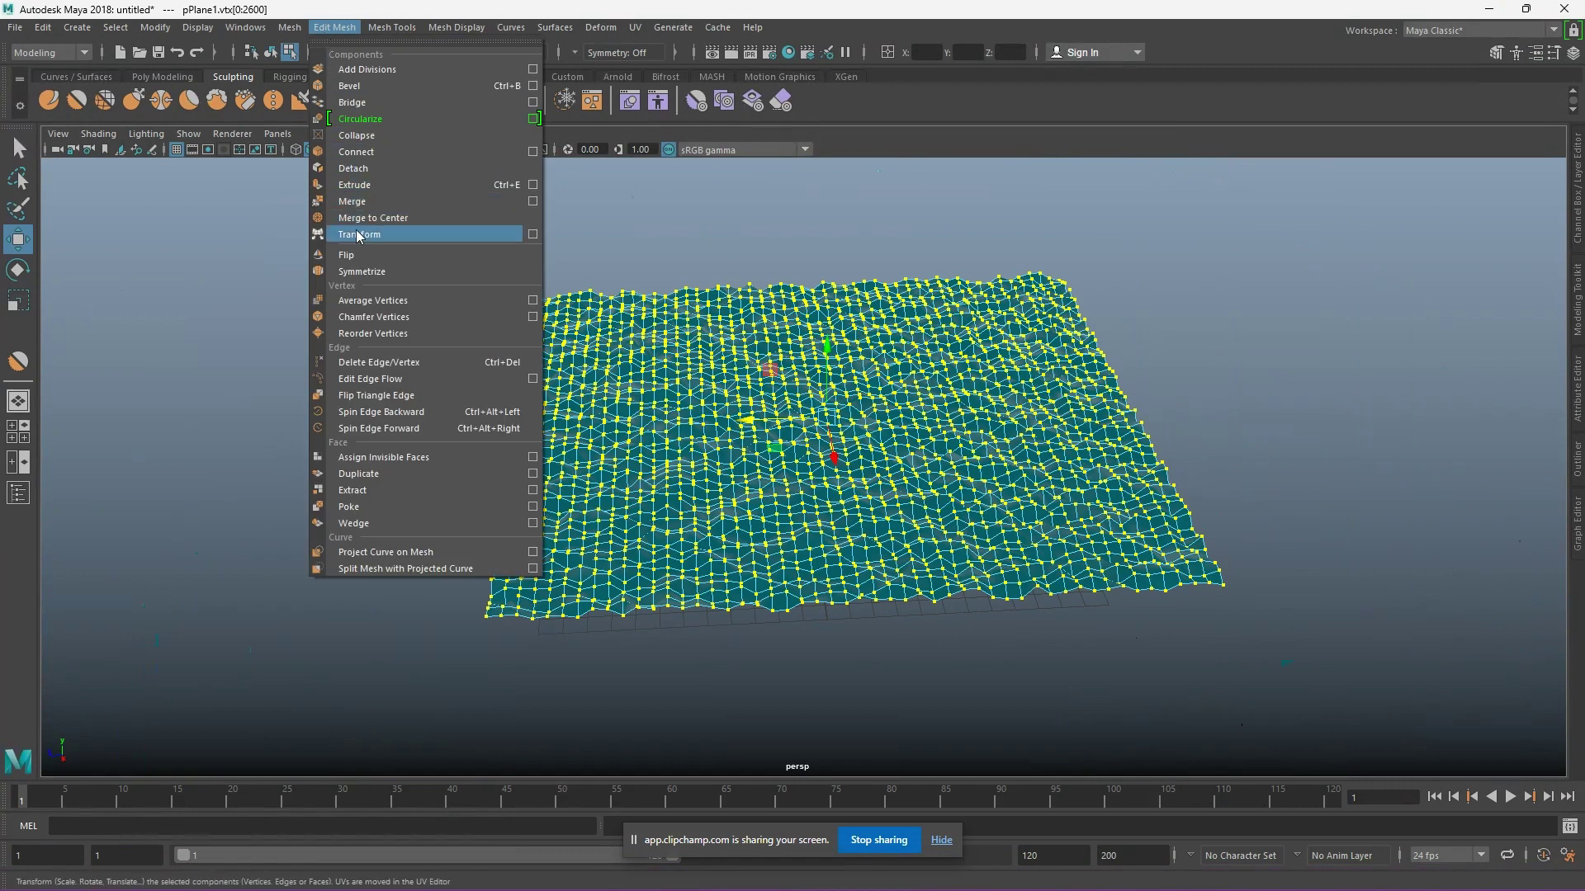
Key the vertex jitter at frame 1 and again with a changed value at frame 47.
{"action": "key", "text": "s"}
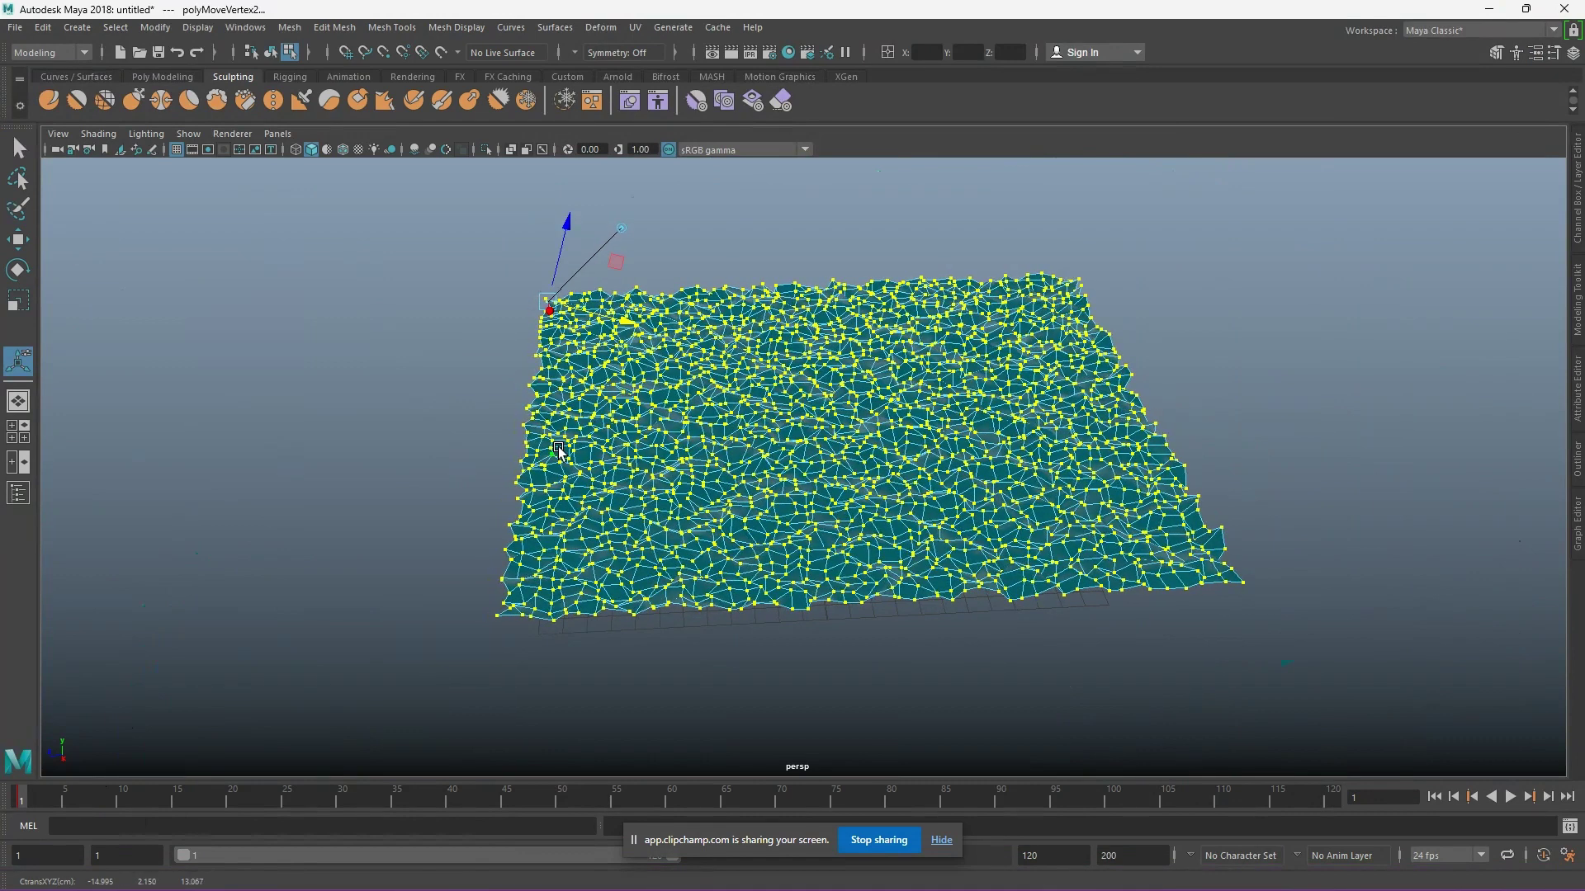
{"action": "key", "text": "s"}
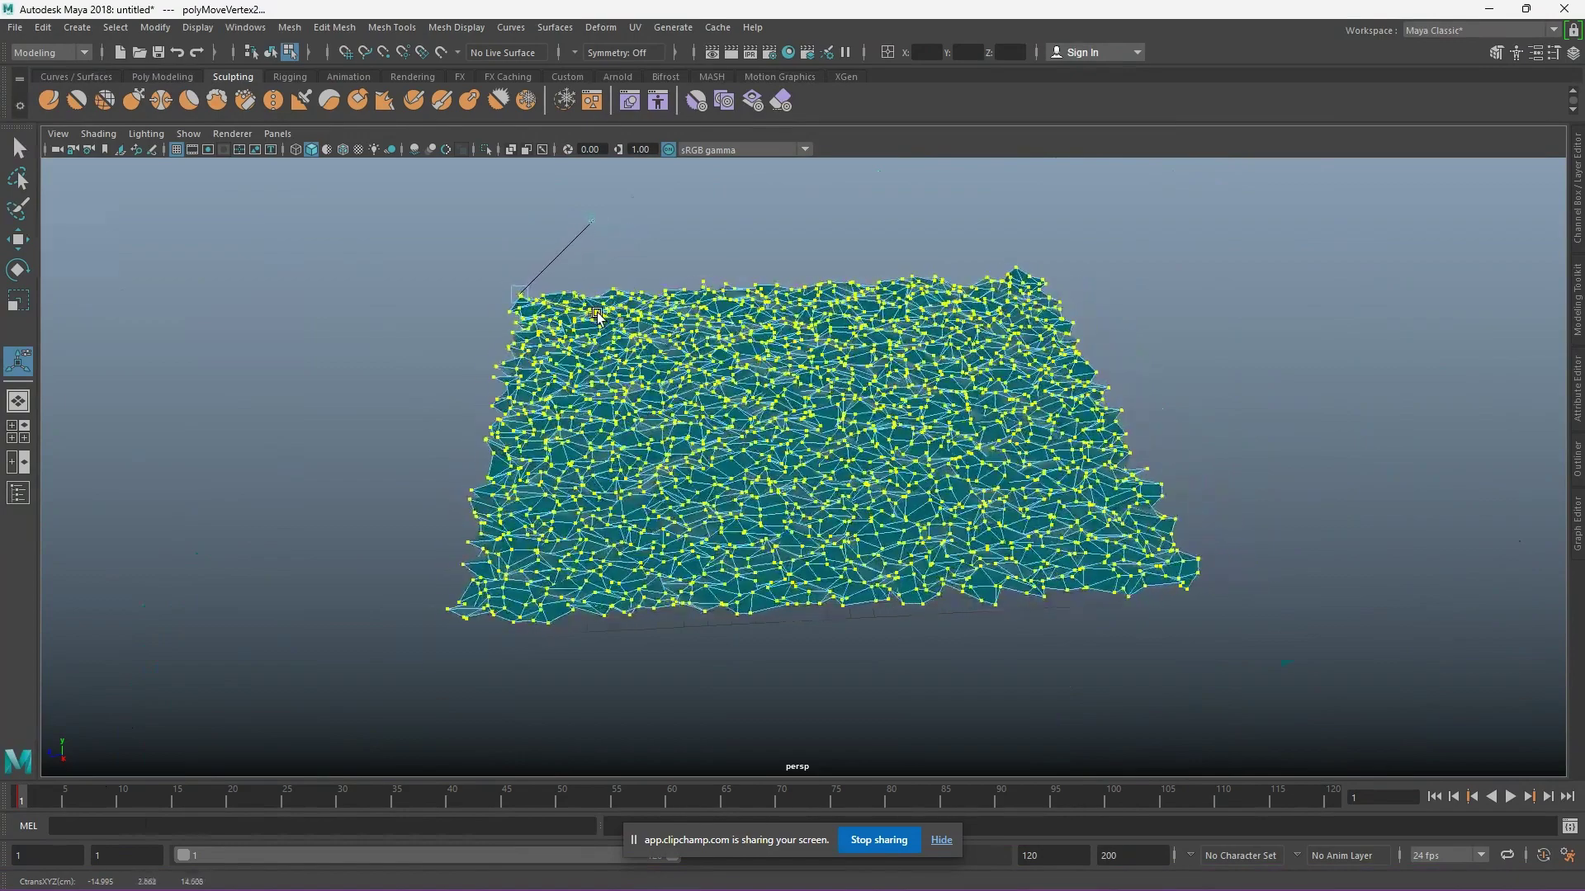
{"action": "key", "text": "s"}
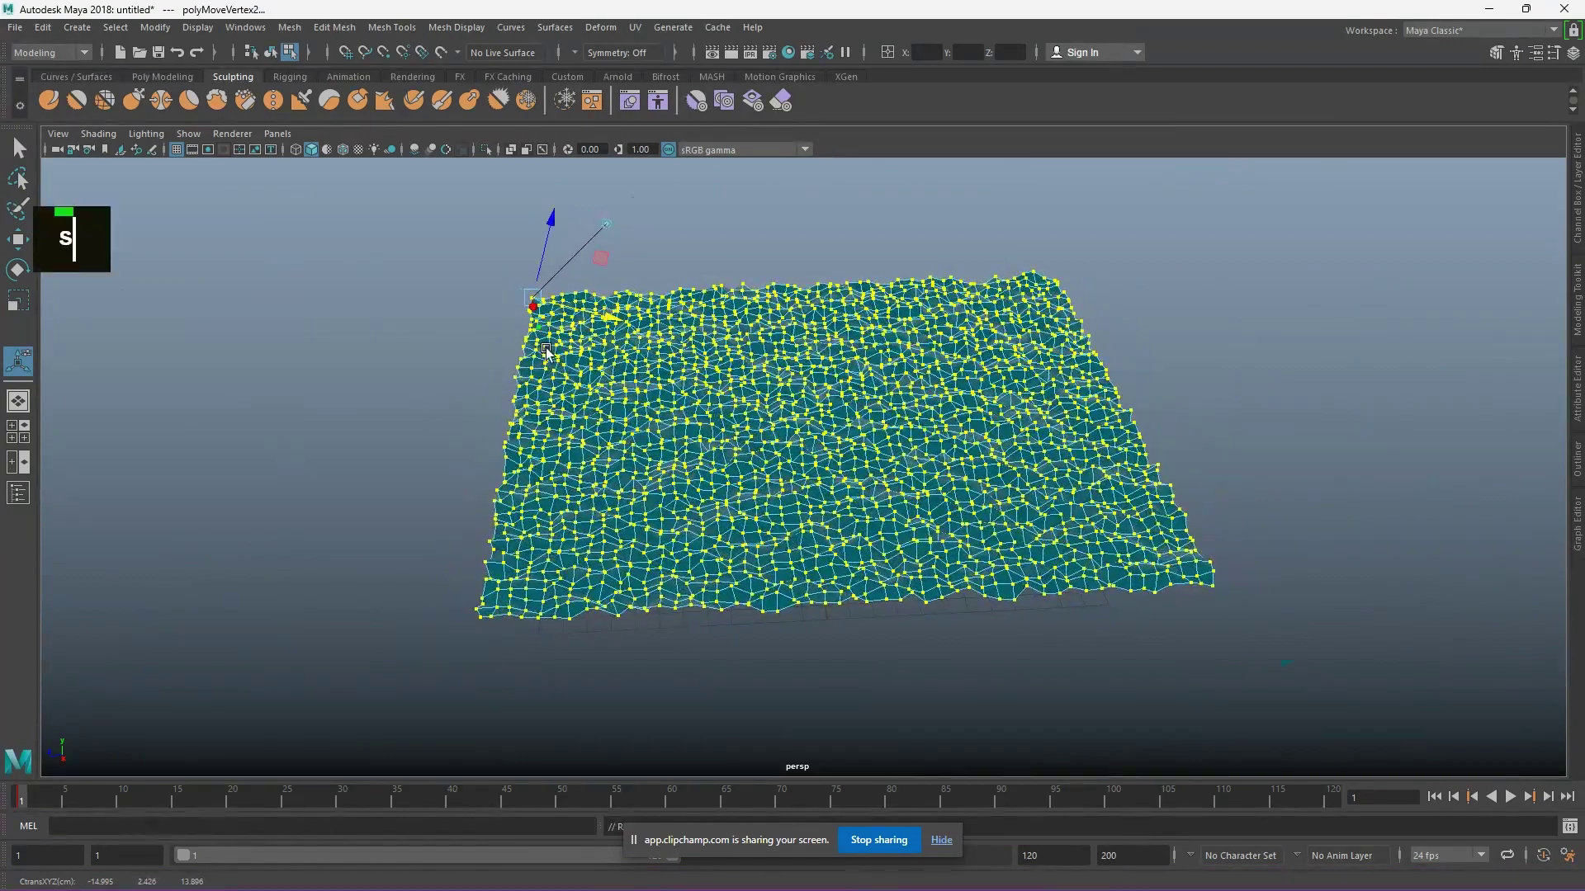
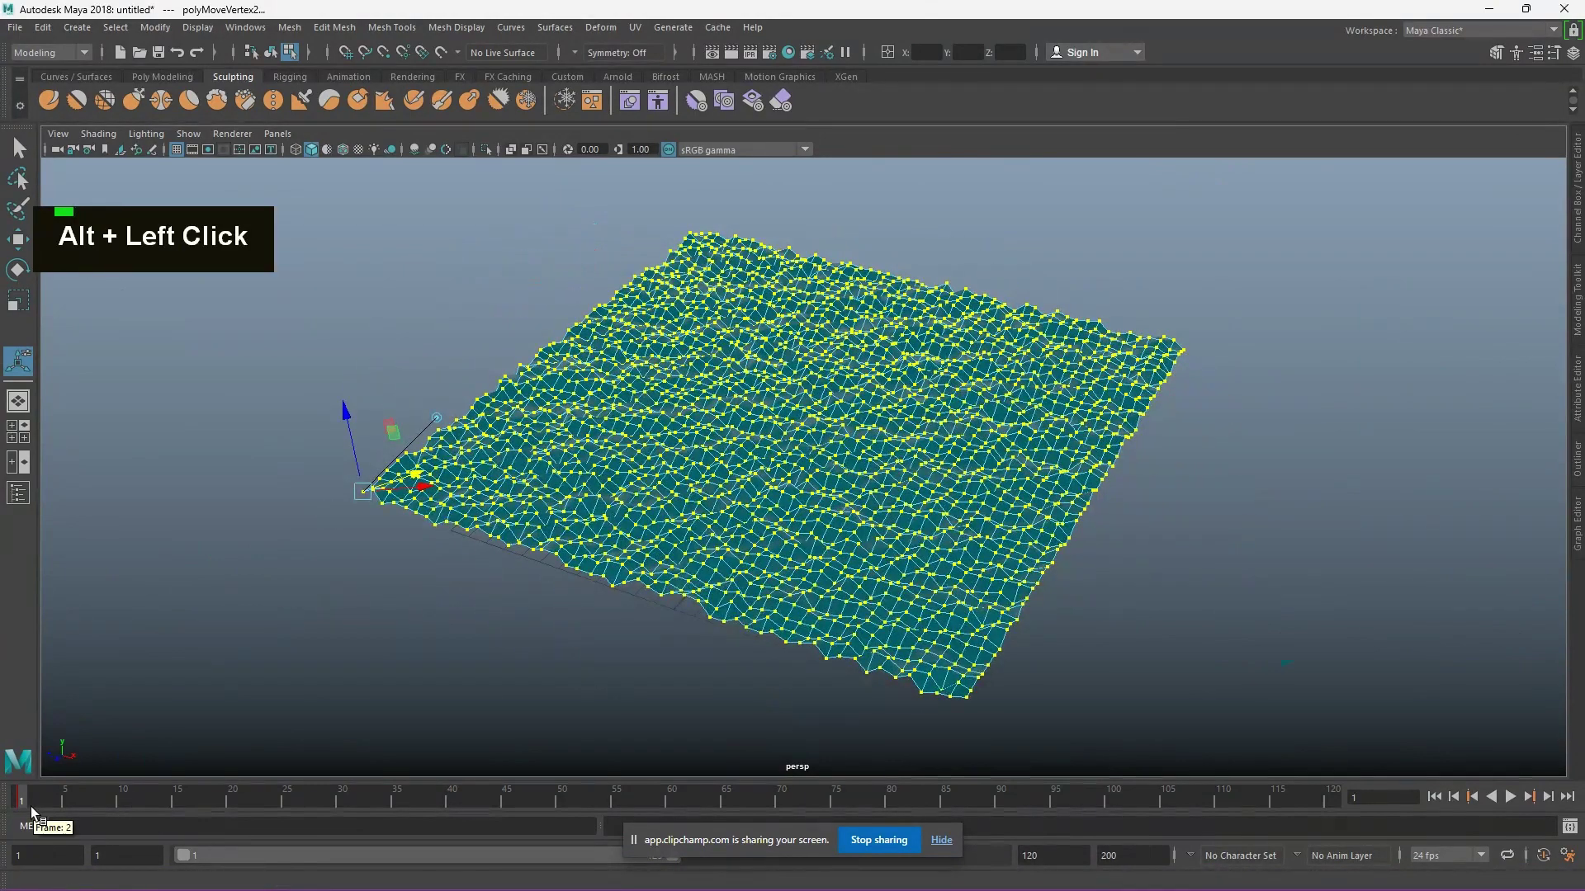
{"action": "middle_click", "coordinate": [26, 802]}
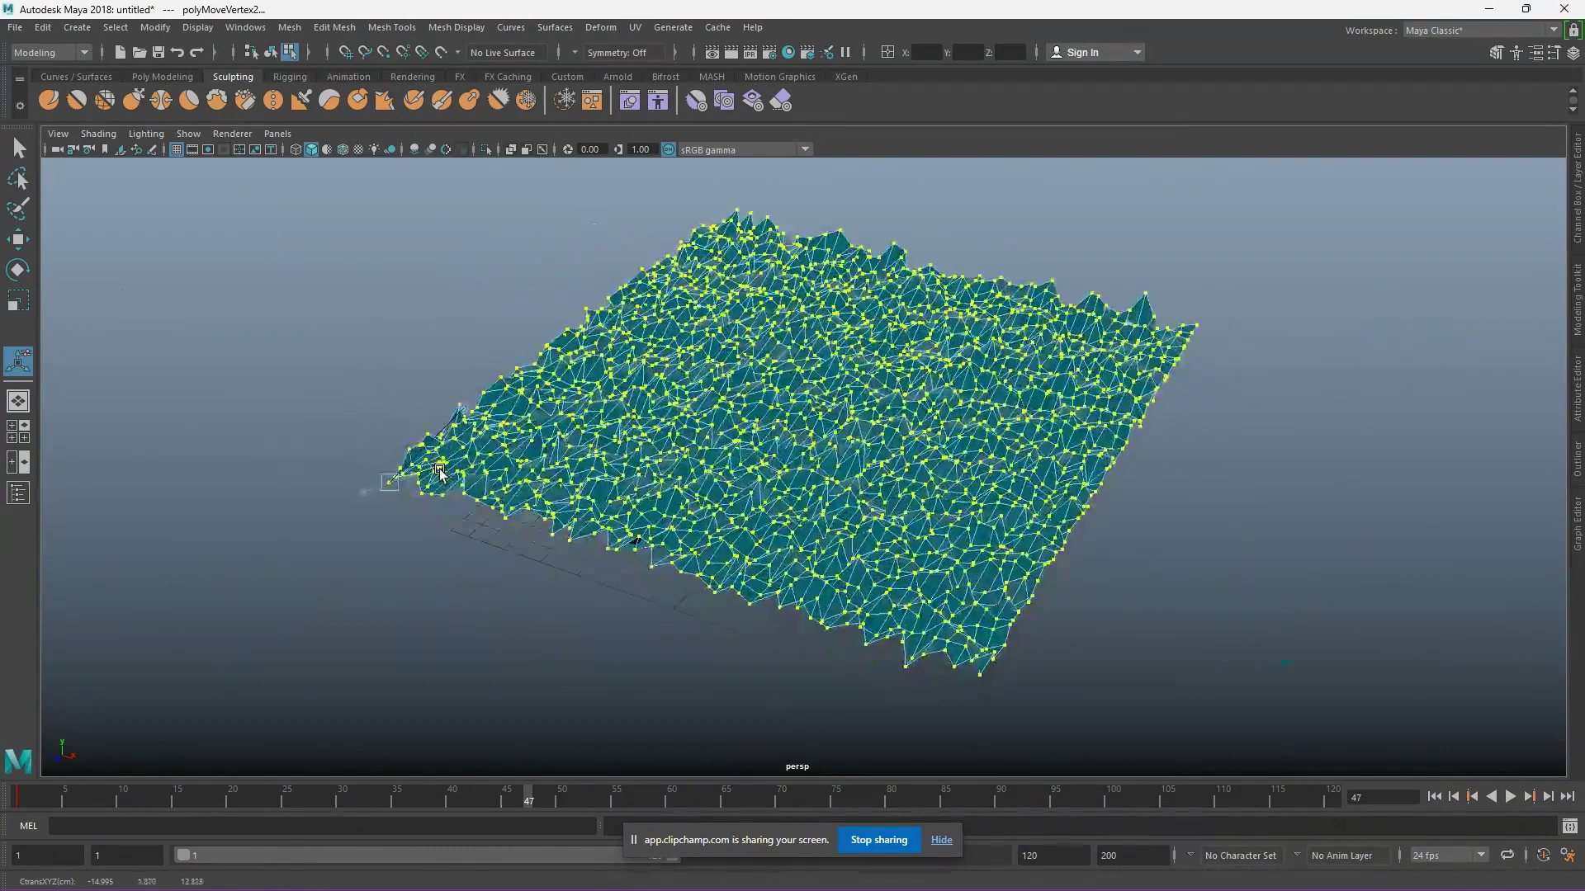
{"action": "key", "text": "s"}
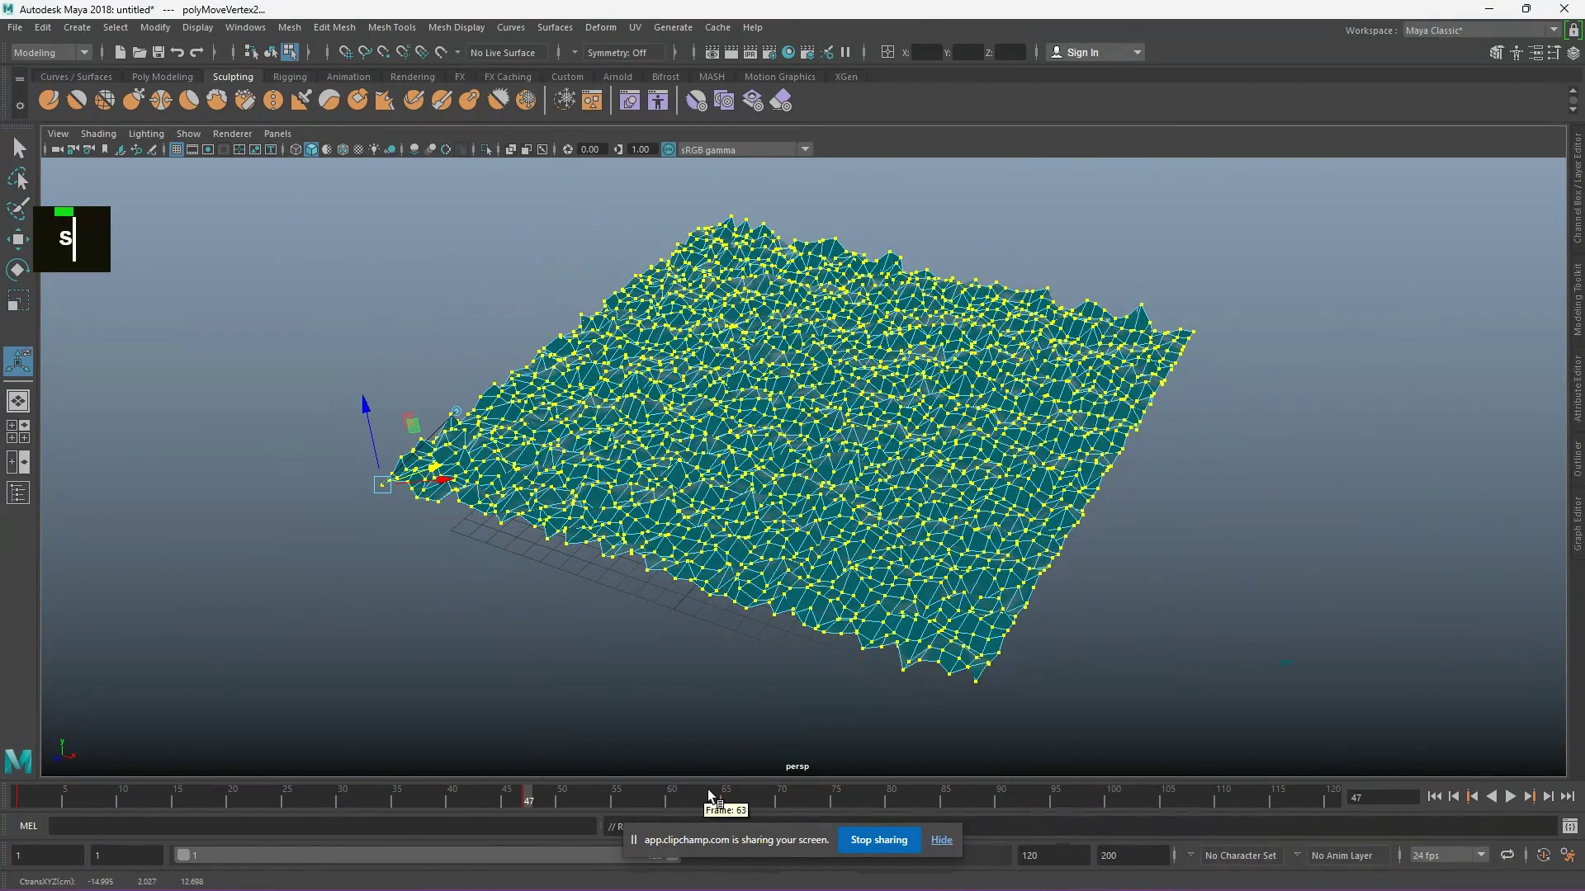
Key further jitter changes at frame 89 and the final frame 120, then return to object mode.
{"action": "middle_click", "coordinate": [656, 799]}
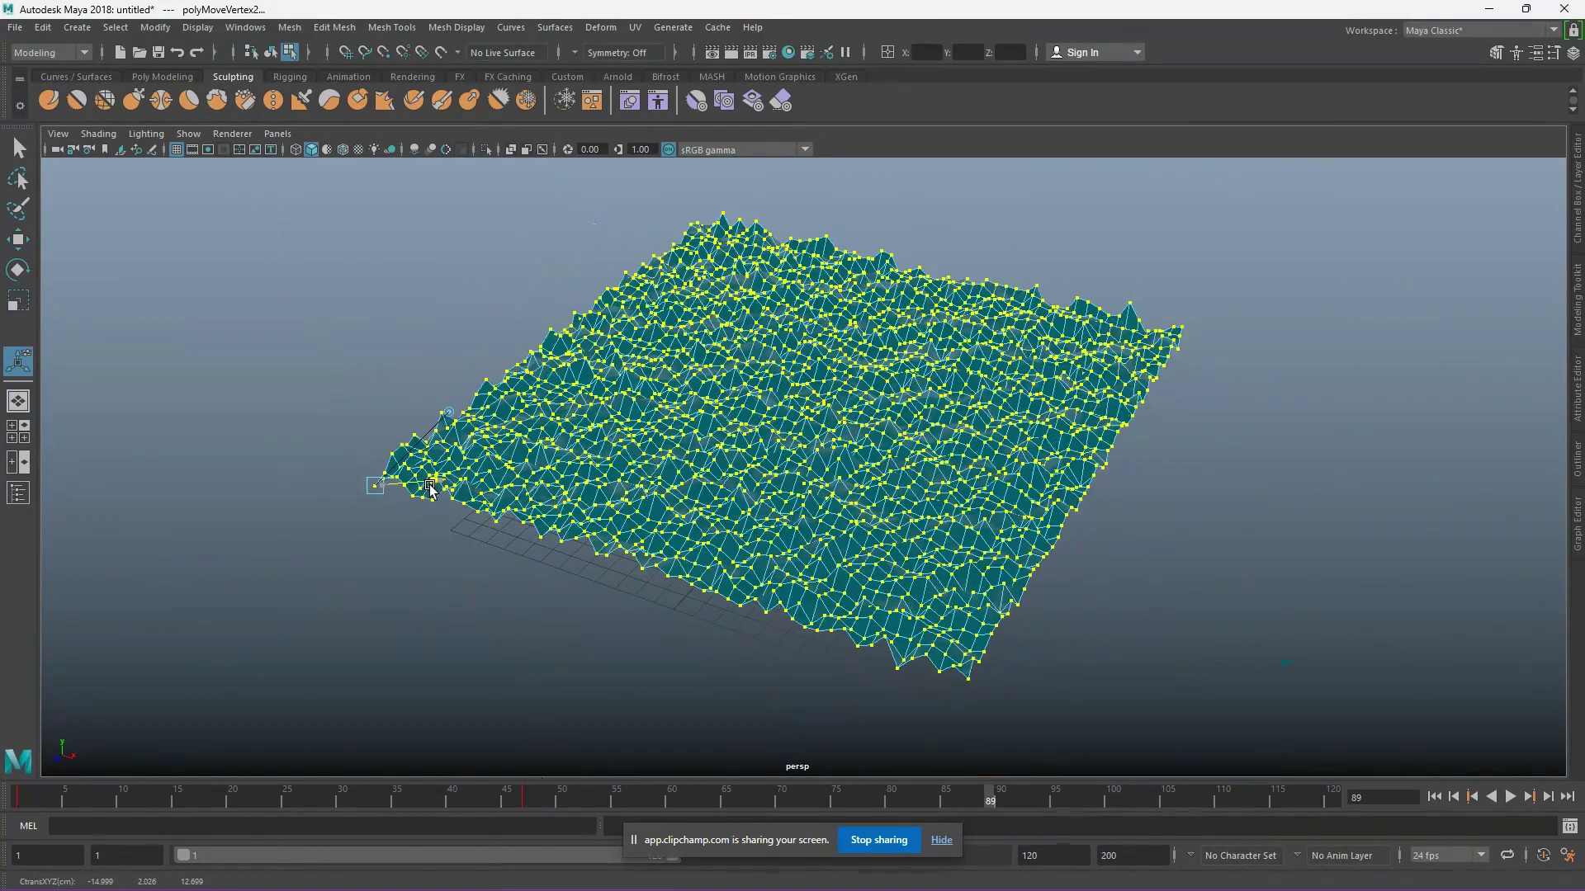
{"action": "key", "text": "ctrl+z"}
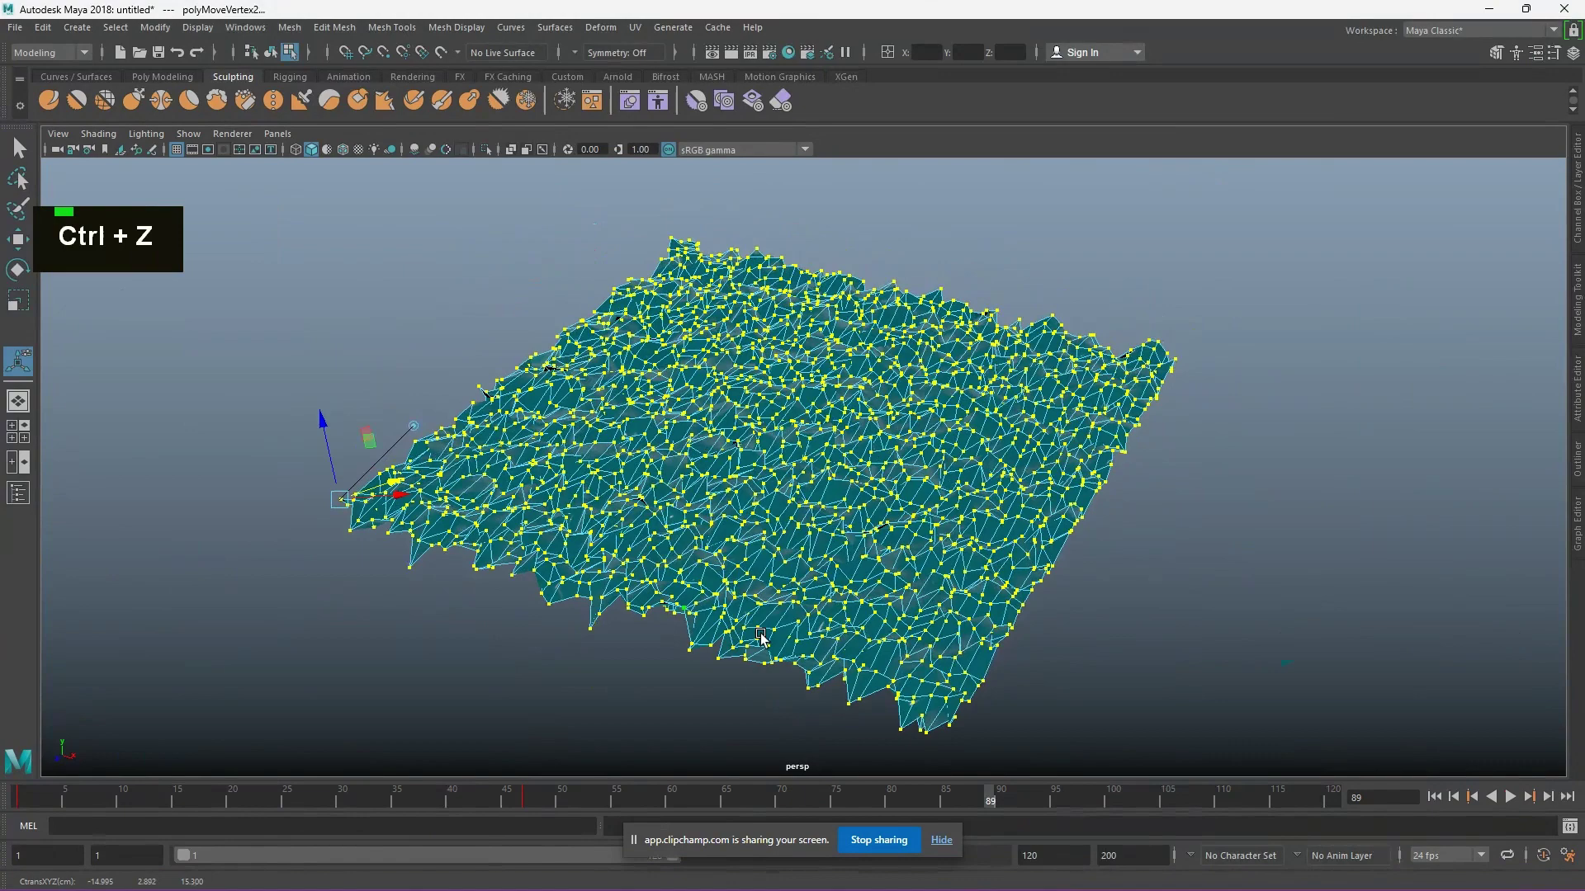
{"action": "middle_click", "coordinate": [1010, 810]}
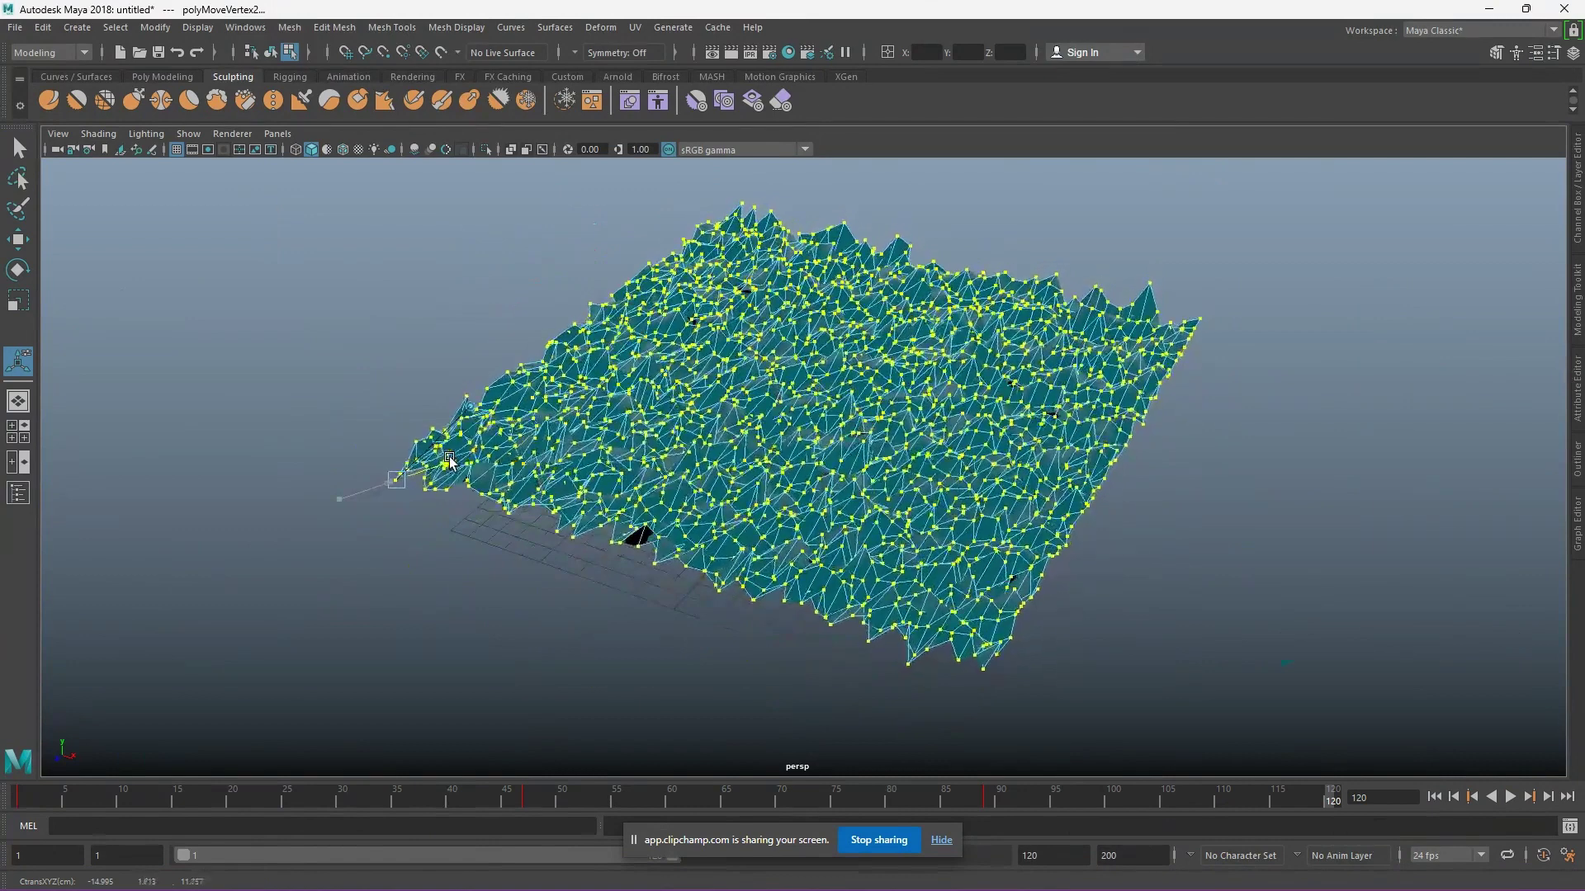
{"action": "key", "text": "s"}
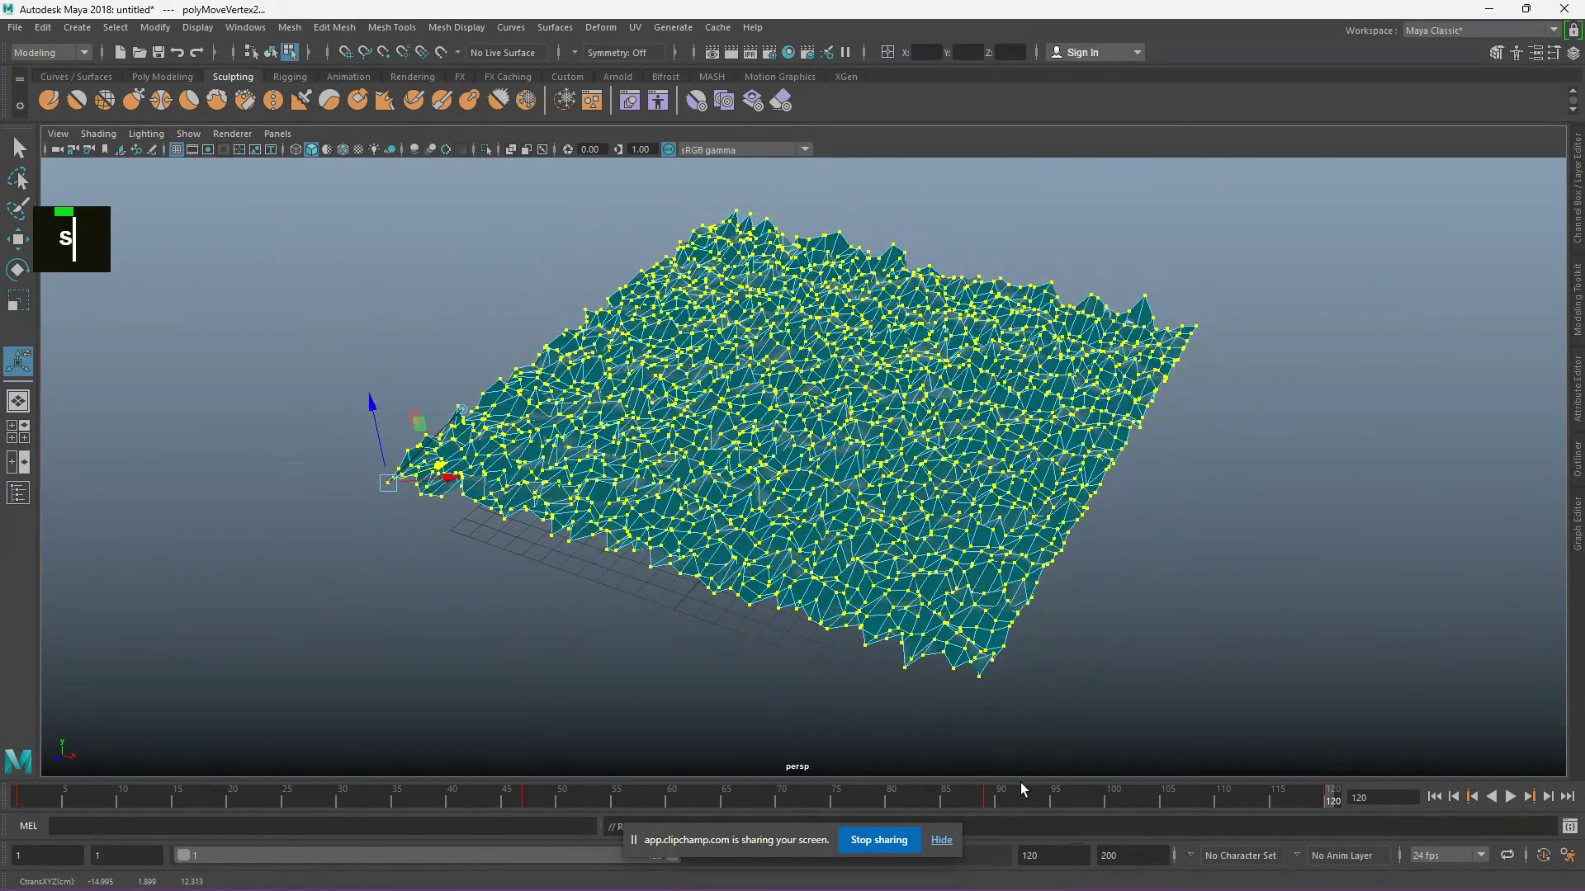
{"action": "right_click", "coordinate": [1185, 491]}
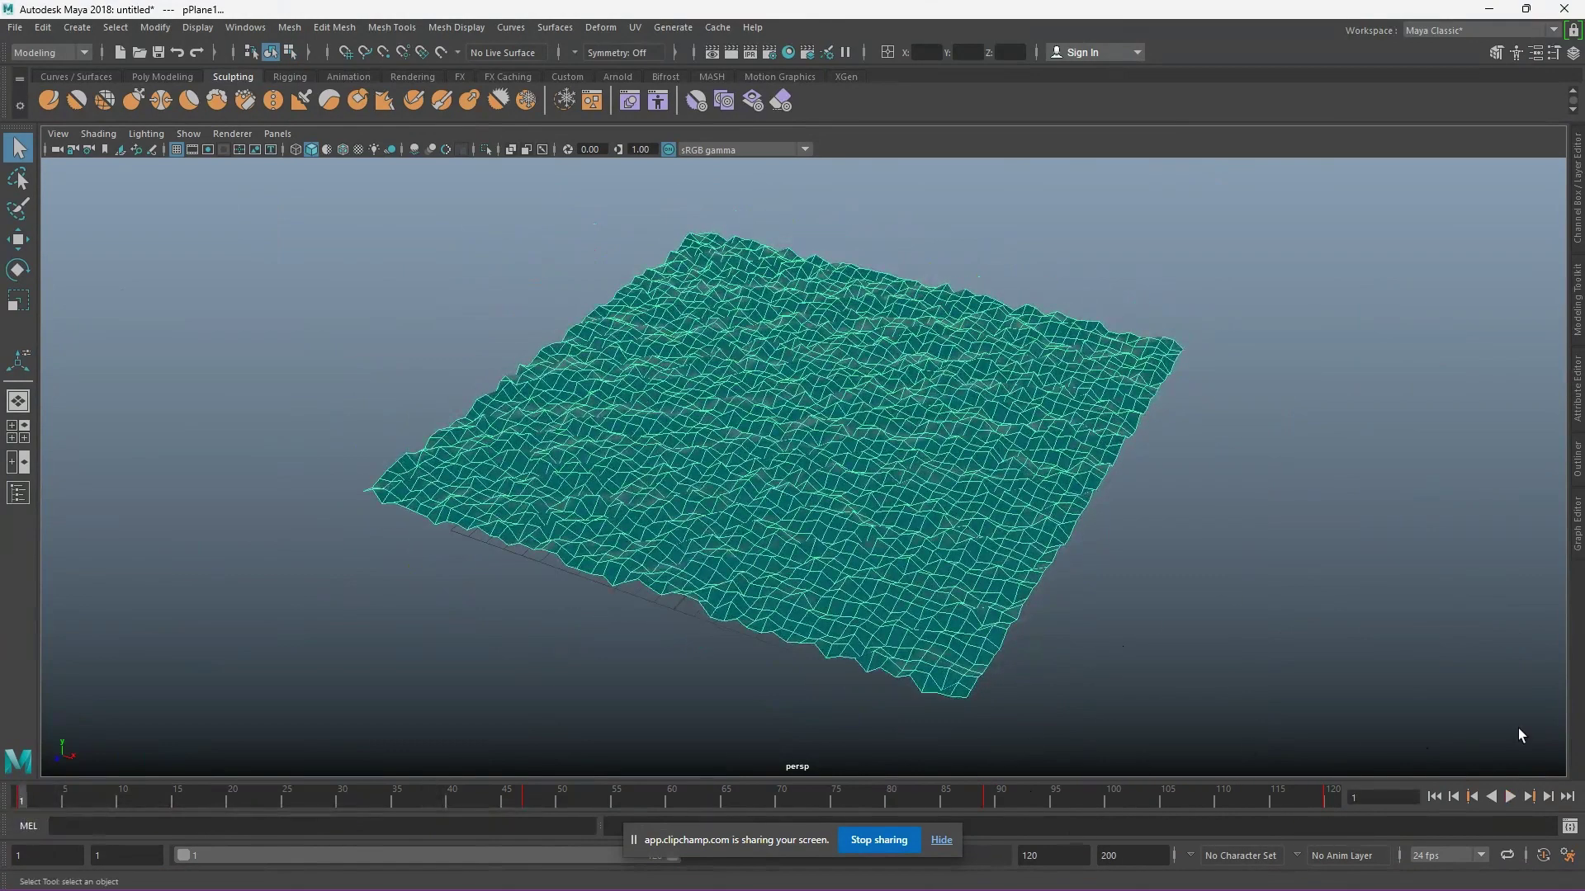
Show the teal surface shaded without wireframe and play back the wave animation.
{"action": "scroll", "scroll_direction": "up", "scroll_amount": 3}
{"action": "left_click", "coordinate": [1234, 635]}
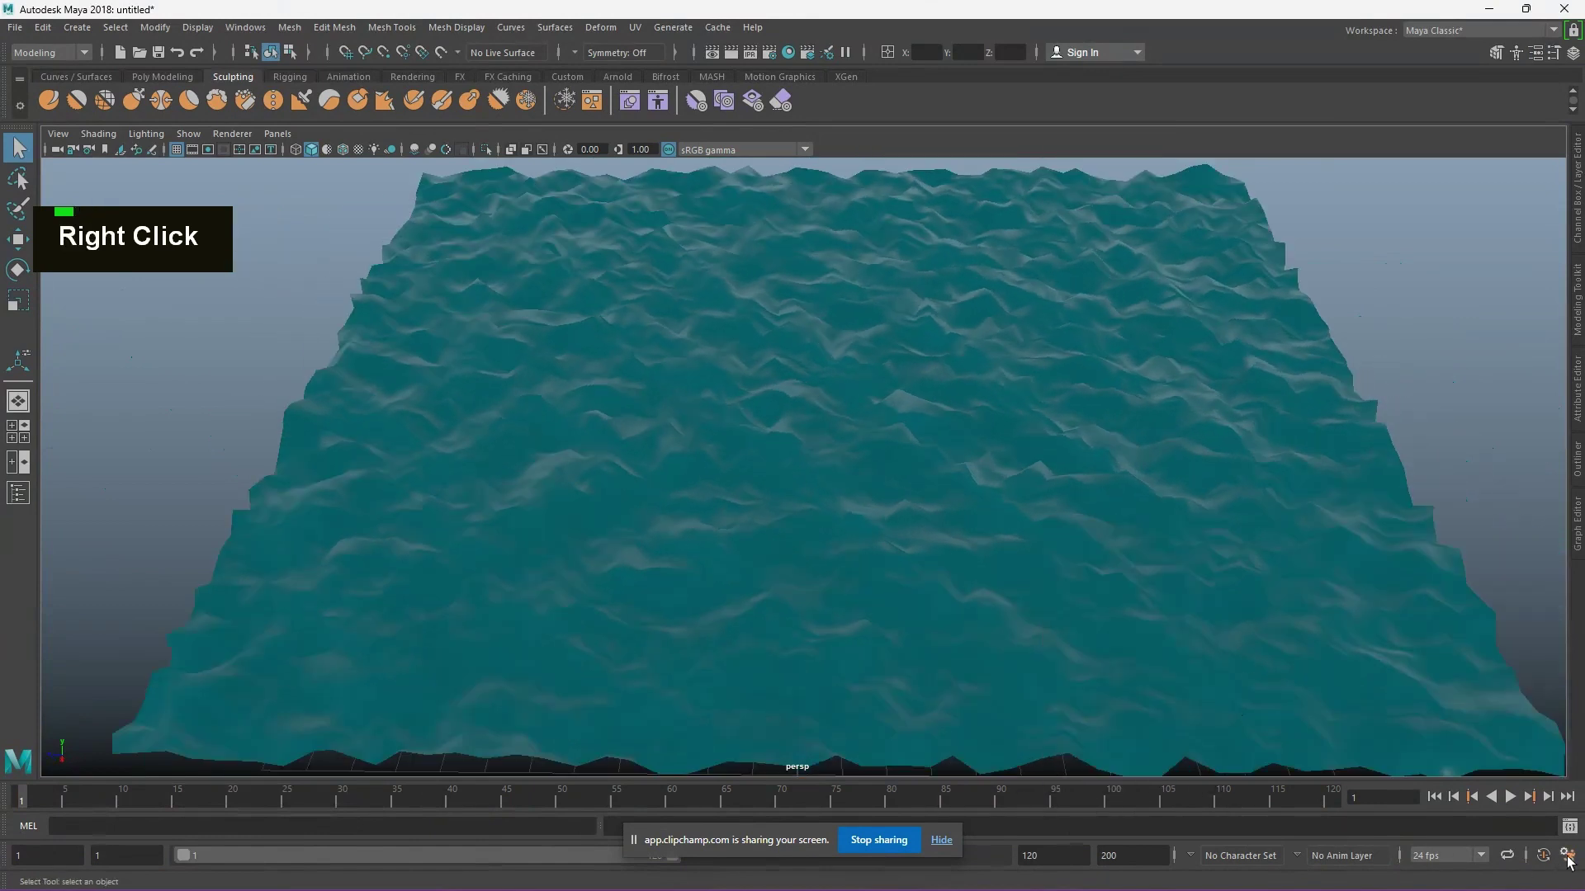
{"action": "scroll", "scroll_direction": "down", "scroll_amount": 3}
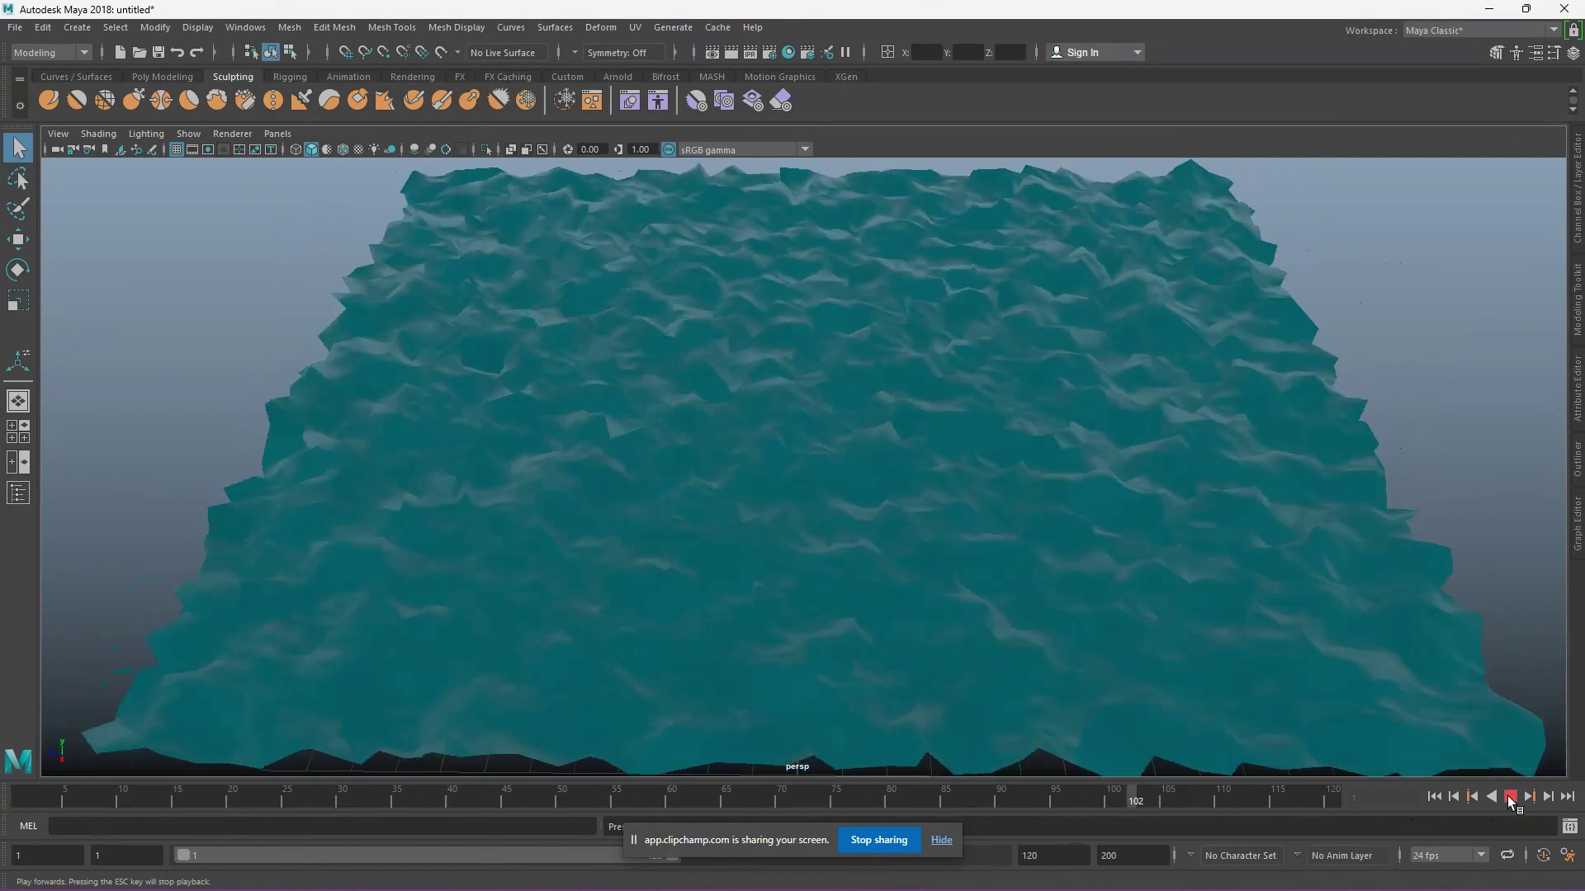
{"action": "key", "text": "w"}
Tumble the camera in close to the waves with the plane in move mode.
{"action": "right_click", "coordinate": [1024, 659]}
{"action": "type", "text": "ww"}
{"action": "right_click", "coordinate": [1150, 402]}
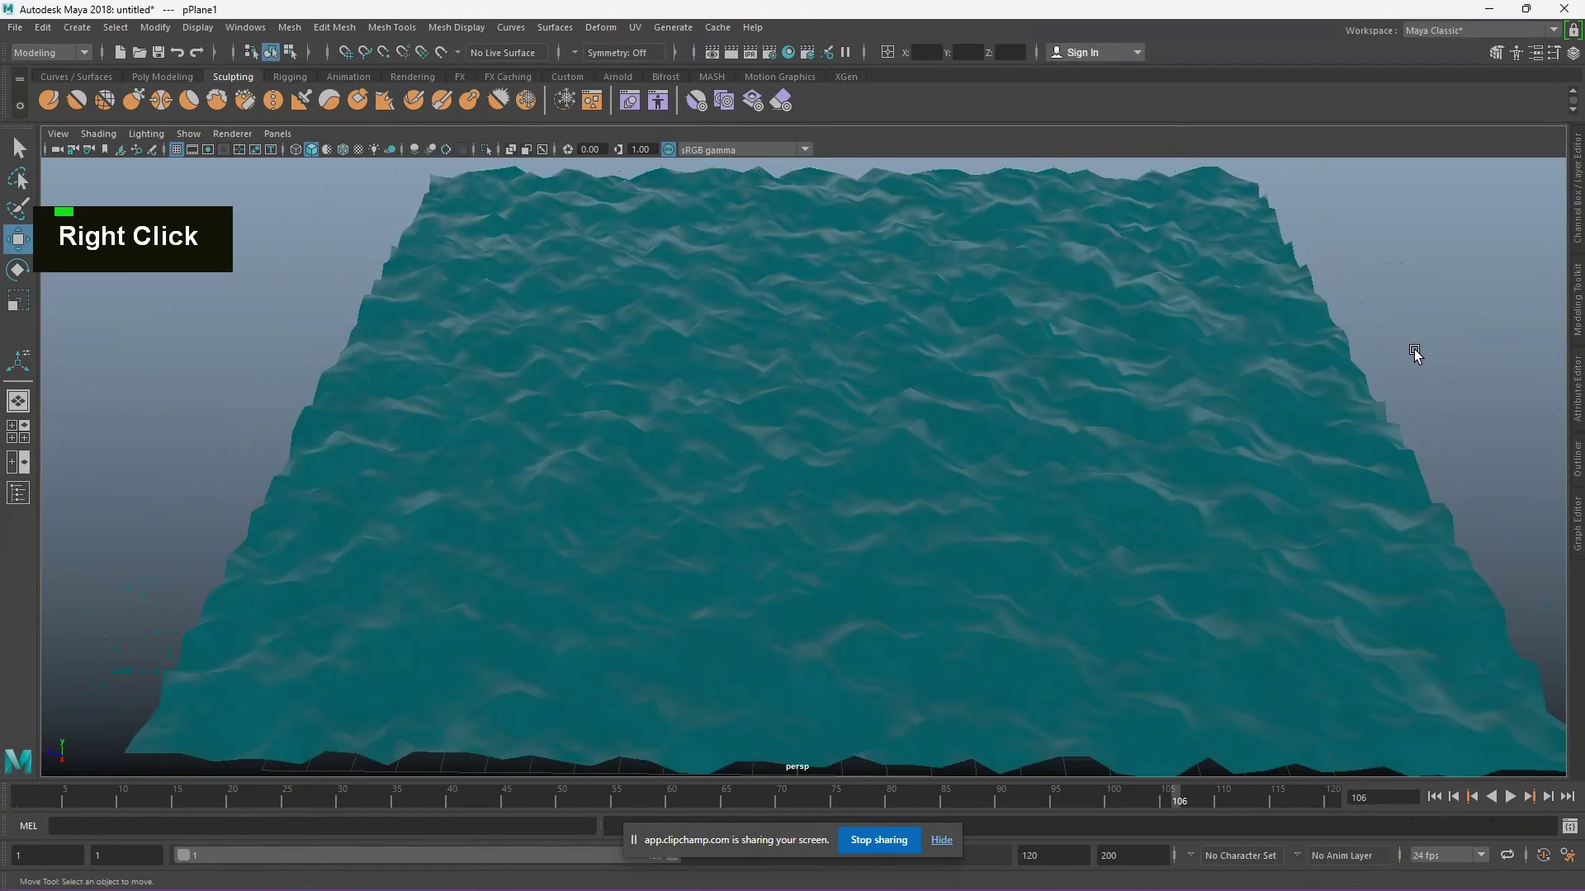
{"action": "scroll", "scroll_direction": "up", "scroll_amount": 3}
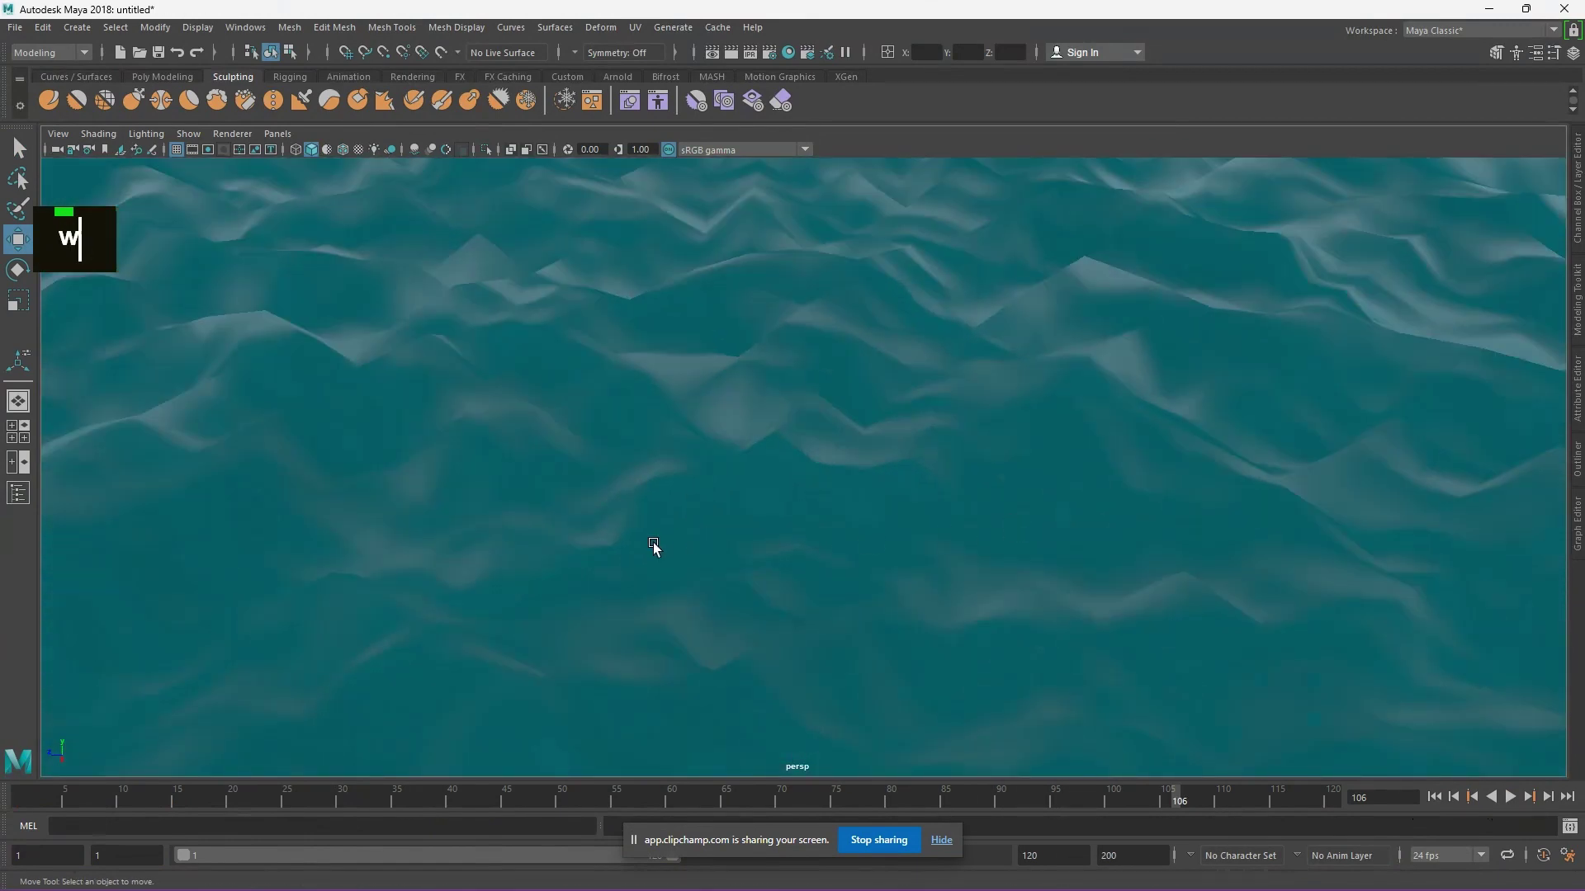
{"action": "key", "text": "w"}
{"action": "right_click", "coordinate": [656, 548]}
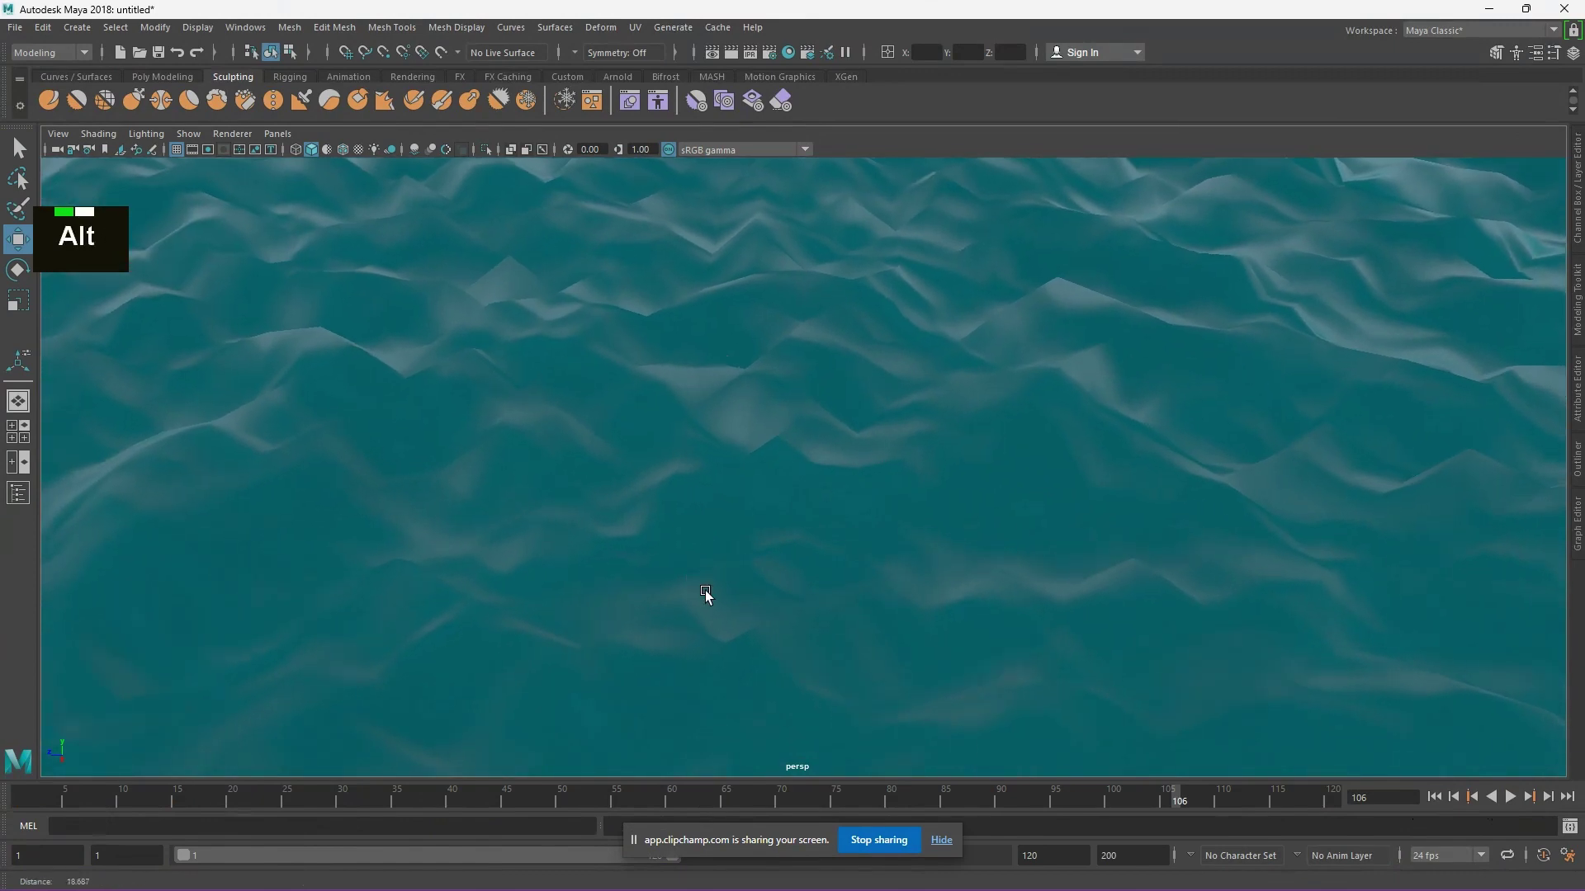
{"action": "left_click", "coordinate": [710, 604]}
{"action": "middle_click", "coordinate": [855, 411]}
Play the wave animation again from the close-up view and stop playback.
{"action": "left_click", "coordinate": [719, 638]}
{"action": "middle_click", "coordinate": [808, 581]}
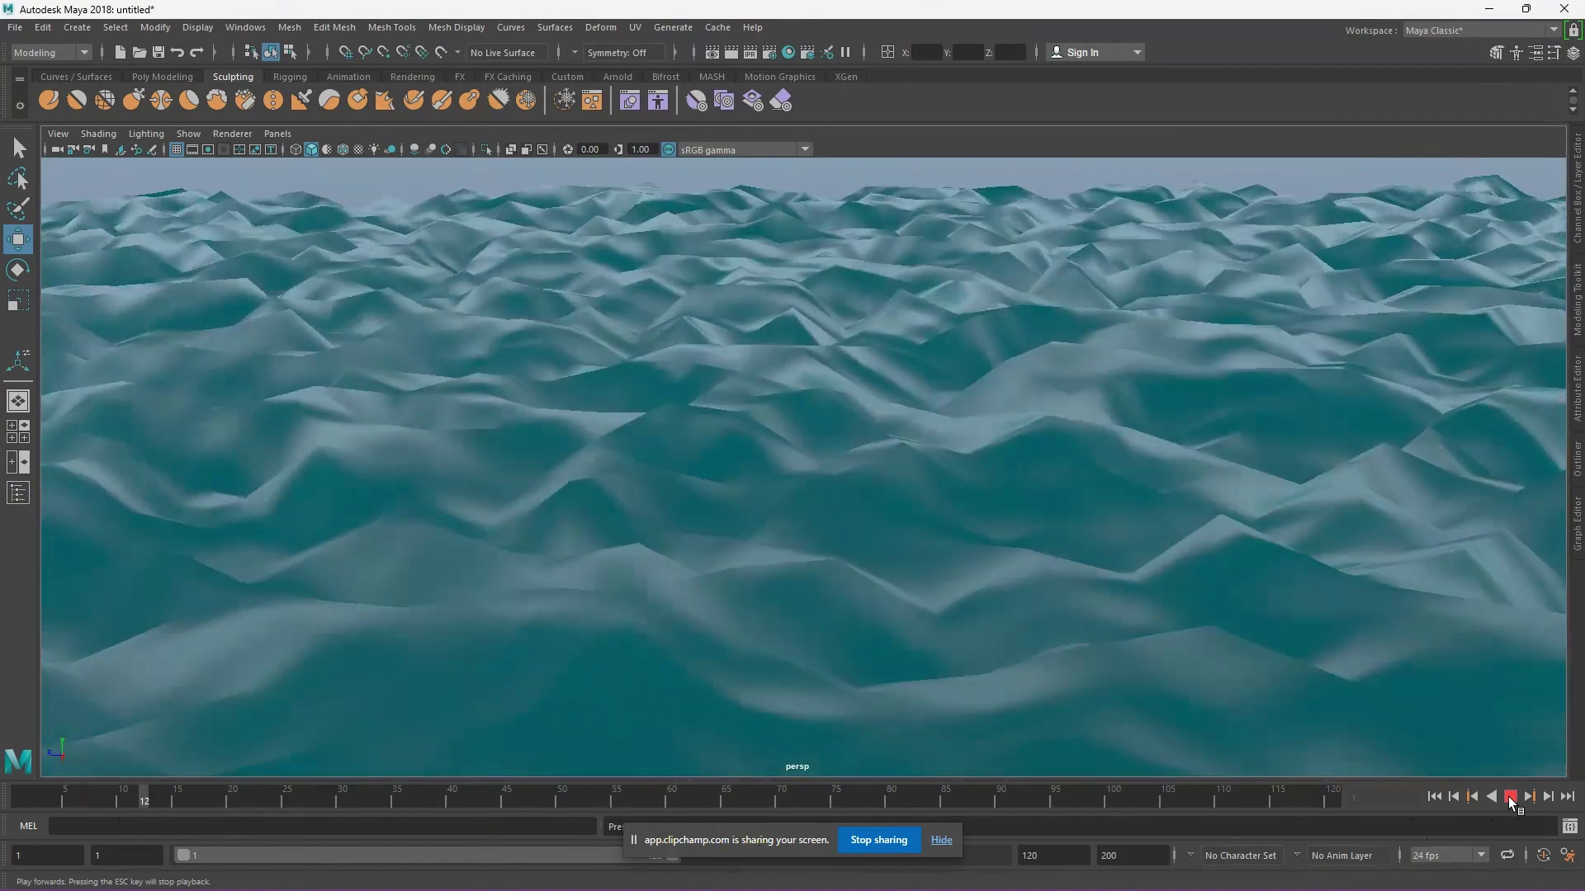
{"action": "scroll", "scroll_direction": "down", "scroll_amount": 3}
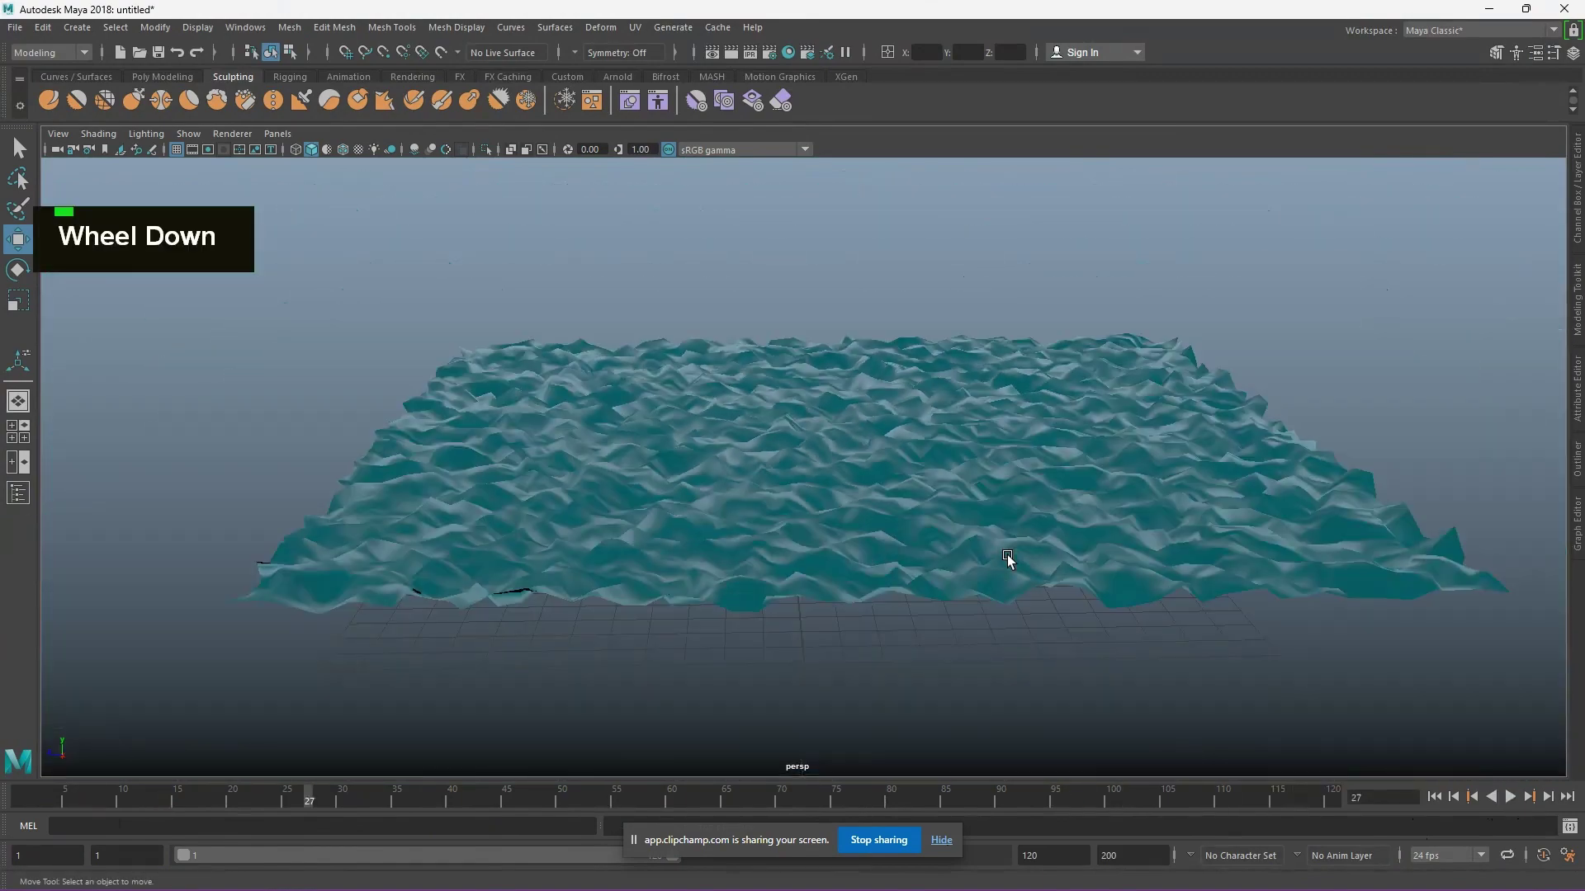
{"action": "scroll", "scroll_direction": "down", "scroll_amount": 3}
{"action": "scroll", "scroll_direction": "up", "scroll_amount": 3}
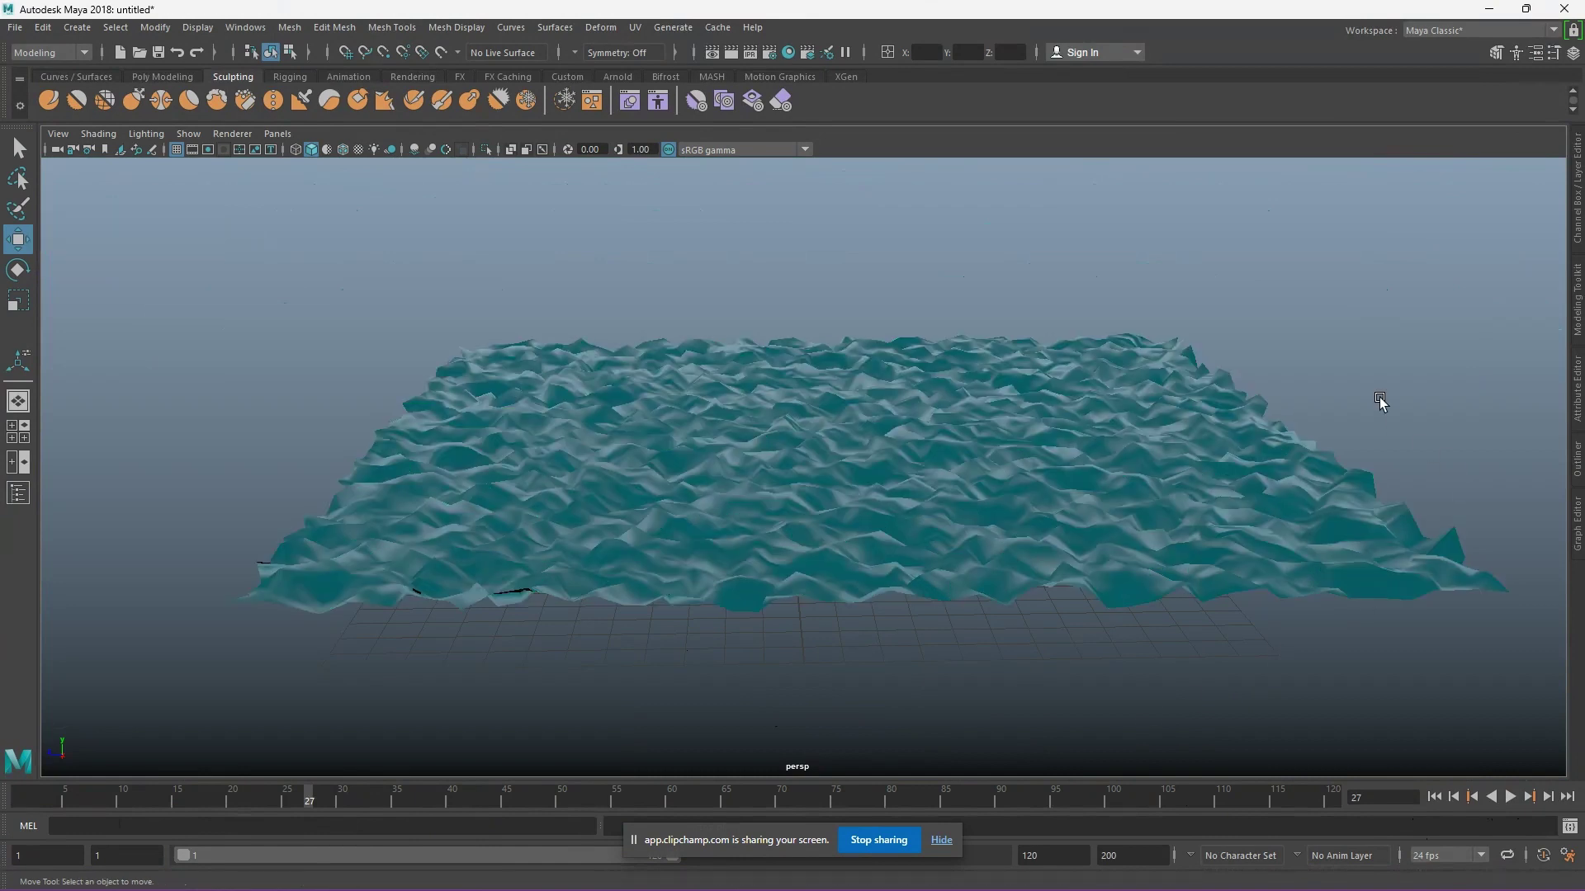